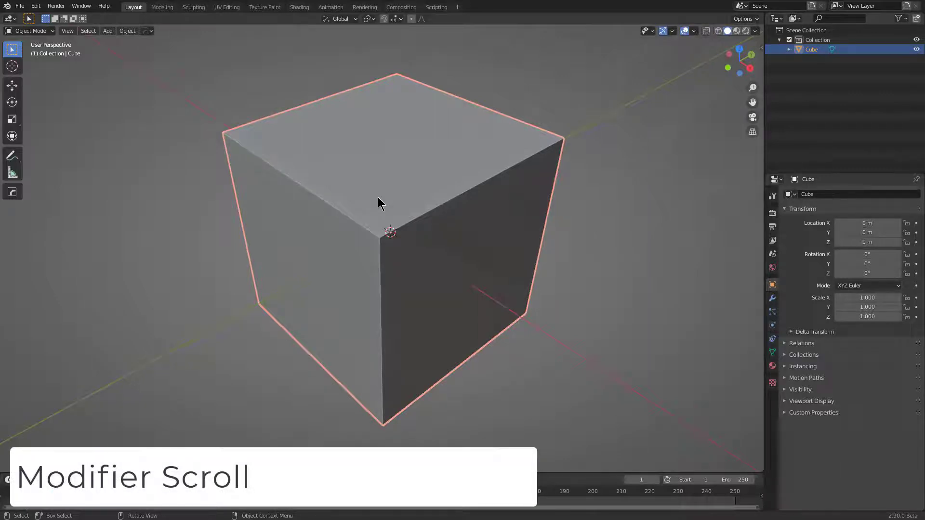
Mirror the rounded cube across the X axis with the HardOps gizmo in Bisect/Modifier mode.
{"action": "key", "text": "q"}
{"action": "left_click", "coordinate": [405, 213]}
{"action": "scroll", "scroll_direction": "up", "scroll_amount": 3}
{"action": "left_click", "coordinate": [284, 203]}
{"action": "key", "text": "x"}
{"action": "key", "text": "d"}
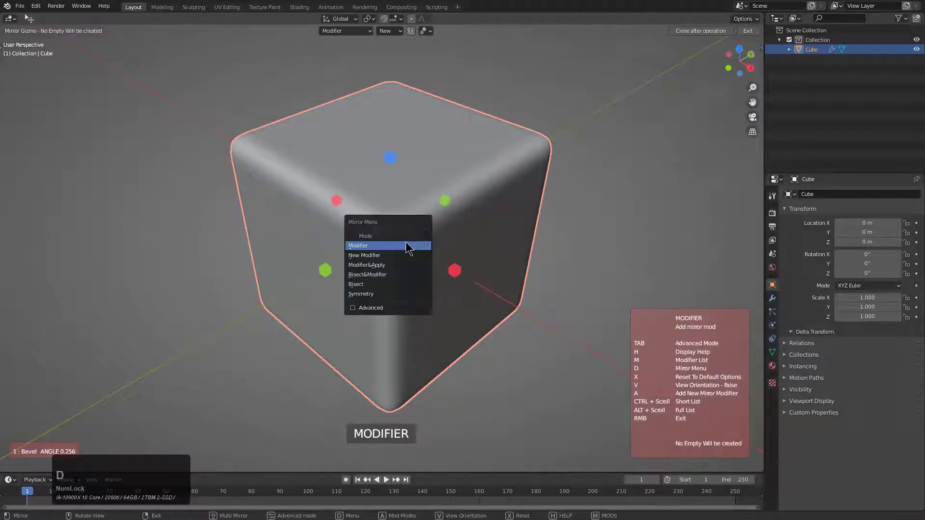
{"action": "left_click", "coordinate": [368, 282]}
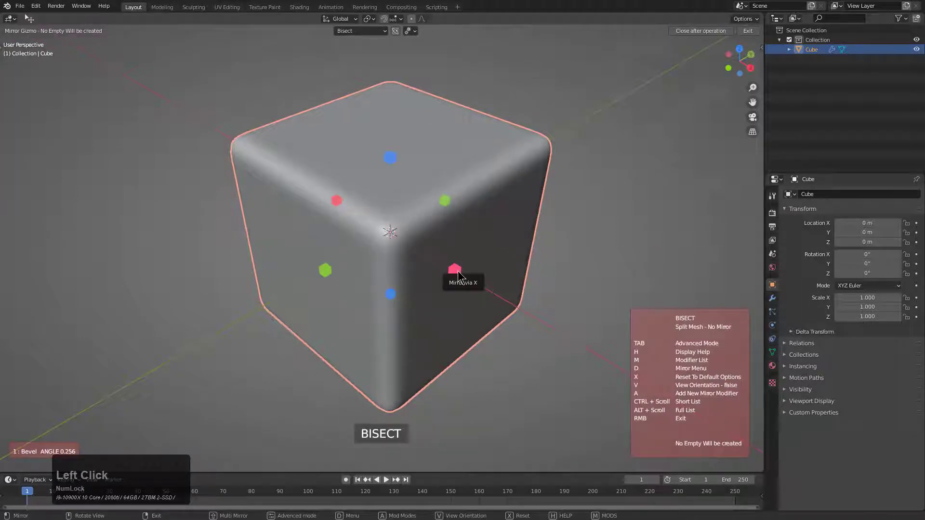
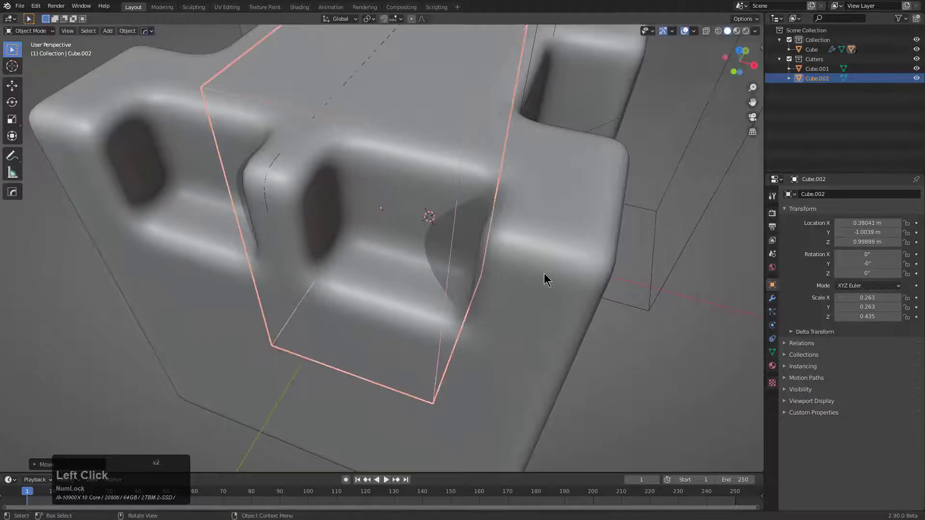
Readjust the block's bevel width with HardOps Adjust Bevel after the cutter booleans.
{"action": "key", "text": "q"}
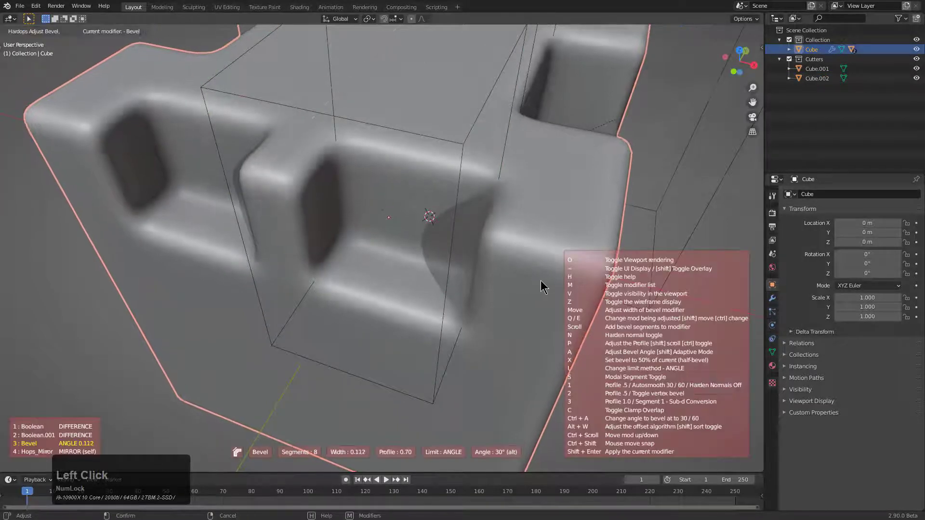
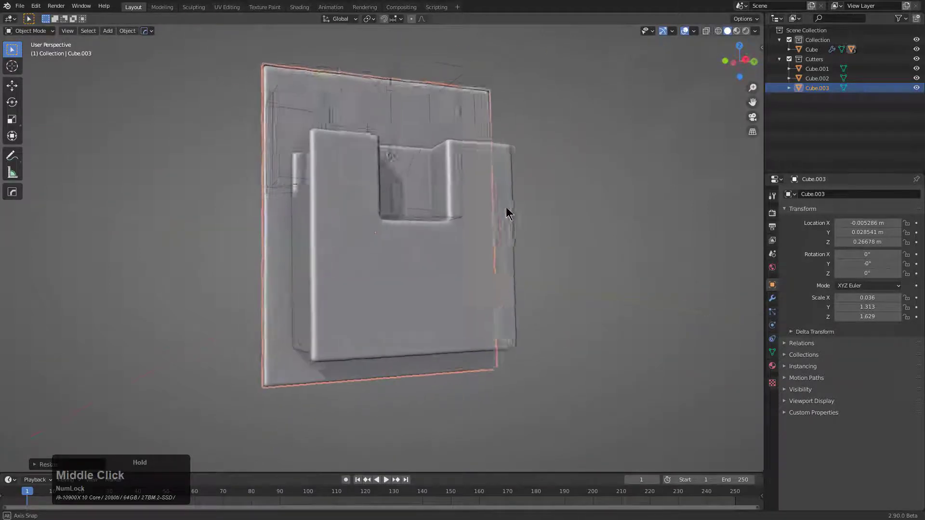
Move the thin cutter plate along Z so it passes vertically through the block's middle.
{"action": "scroll", "scroll_direction": "up", "scroll_amount": 3}
{"action": "middle_click", "coordinate": [436, 212]}
{"action": "scroll", "scroll_direction": "down", "scroll_amount": 3}
{"action": "key", "text": "g"}
{"action": "key", "text": "z"}
{"action": "left_click", "coordinate": [404, 255]}
Orbit around the block and select the main Cube.
{"action": "scroll", "scroll_direction": "down", "scroll_amount": 3}
{"action": "middle_click", "coordinate": [424, 228]}
{"action": "scroll", "scroll_direction": "down", "scroll_amount": 3}
{"action": "middle_click", "coordinate": [426, 248]}
{"action": "middle_click", "coordinate": [424, 248]}
{"action": "middle_click", "coordinate": [428, 248]}
{"action": "left_click", "coordinate": [459, 268]}
{"action": "middle_click", "coordinate": [450, 269]}
Run HardOps Modifier Scroll through the stack and exit at Unmodified Mesh with modifiers disabled.
{"action": "key", "text": "q"}
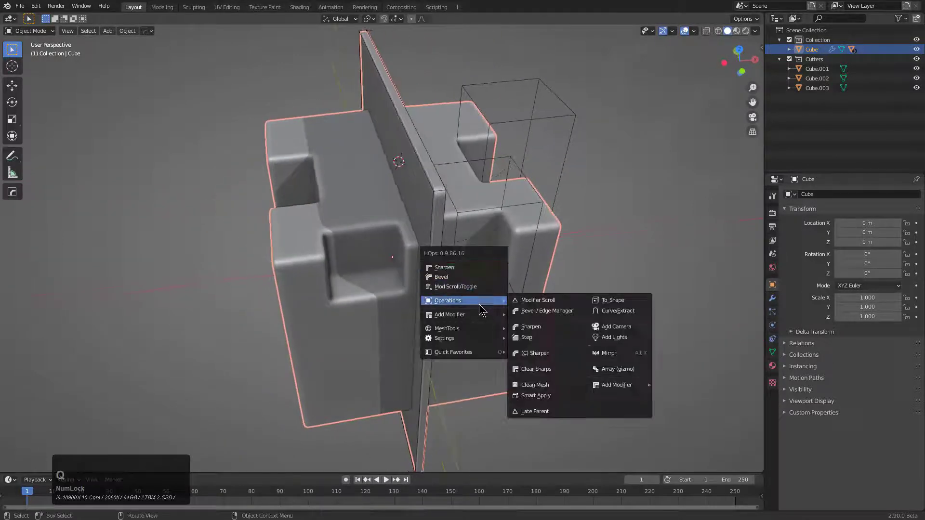
{"action": "left_click", "coordinate": [532, 305]}
{"action": "middle_click", "coordinate": [534, 308]}
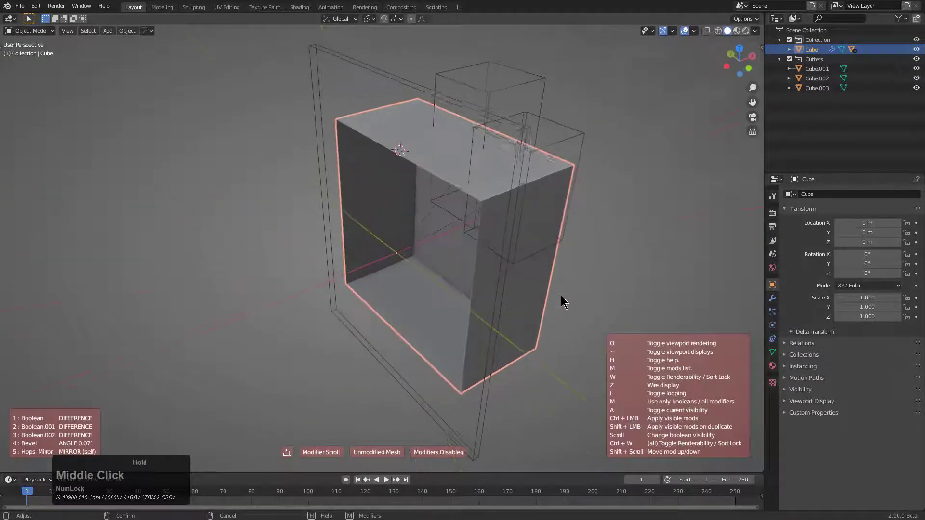
{"action": "scroll", "scroll_direction": "up", "scroll_amount": 3}
{"action": "scroll", "scroll_direction": "up", "scroll_amount": 3}
{"action": "scroll", "scroll_direction": "up", "scroll_amount": 3}
{"action": "scroll", "scroll_direction": "up", "scroll_amount": 3}
{"action": "scroll", "scroll_direction": "down", "scroll_amount": 3}
{"action": "scroll", "scroll_direction": "up", "scroll_amount": 3}
{"action": "scroll", "scroll_direction": "up", "scroll_amount": 3}
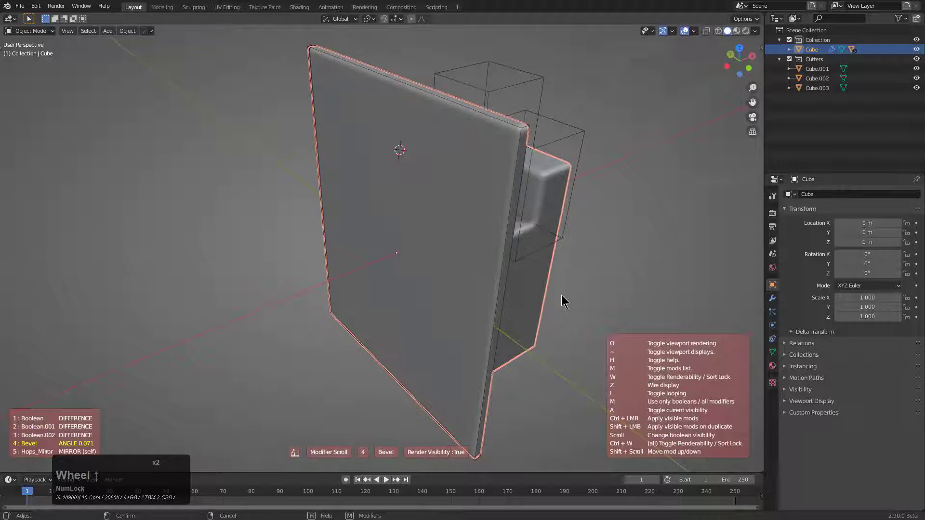
{"action": "scroll", "scroll_direction": "down", "scroll_amount": 3}
{"action": "scroll", "scroll_direction": "down", "scroll_amount": 3}
{"action": "scroll", "scroll_direction": "up", "scroll_amount": 3}
{"action": "scroll", "scroll_direction": "up", "scroll_amount": 3}
{"action": "scroll", "scroll_direction": "up", "scroll_amount": 3}
{"action": "scroll", "scroll_direction": "down", "scroll_amount": 3}
{"action": "scroll", "scroll_direction": "up", "scroll_amount": 3}
{"action": "scroll", "scroll_direction": "down", "scroll_amount": 3}
{"action": "scroll", "scroll_direction": "up", "scroll_amount": 3}
{"action": "scroll", "scroll_direction": "down", "scroll_amount": 3}
{"action": "scroll", "scroll_direction": "down", "scroll_amount": 3}
{"action": "scroll", "scroll_direction": "up", "scroll_amount": 3}
{"action": "scroll", "scroll_direction": "down", "scroll_amount": 3}
{"action": "scroll", "scroll_direction": "down", "scroll_amount": 3}
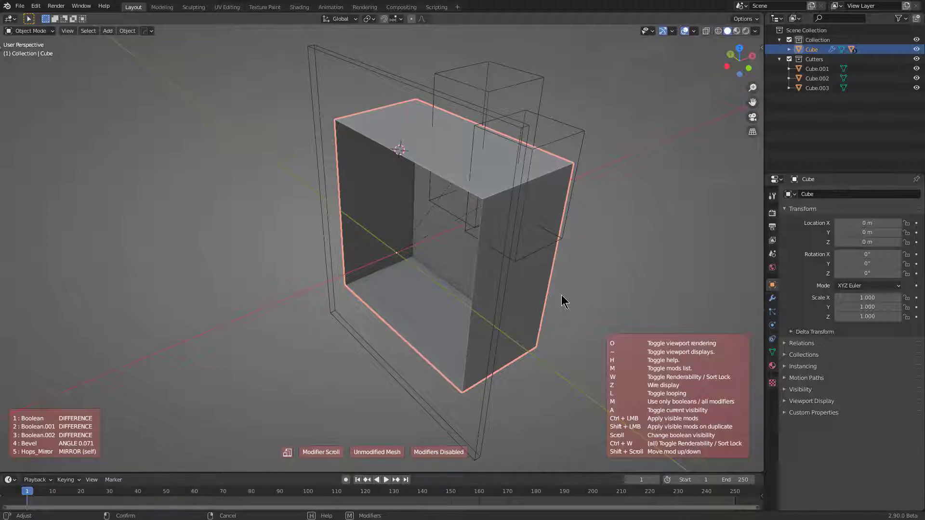
{"action": "scroll", "scroll_direction": "down", "scroll_amount": 3}
{"action": "scroll", "scroll_direction": "up", "scroll_amount": 3}
{"action": "scroll", "scroll_direction": "down", "scroll_amount": 3}
{"action": "scroll", "scroll_direction": "up", "scroll_amount": 3}
{"action": "scroll", "scroll_direction": "down", "scroll_amount": 3}
{"action": "scroll", "scroll_direction": "up", "scroll_amount": 3}
{"action": "scroll", "scroll_direction": "down", "scroll_amount": 3}
{"action": "left_click", "coordinate": [562, 296]}
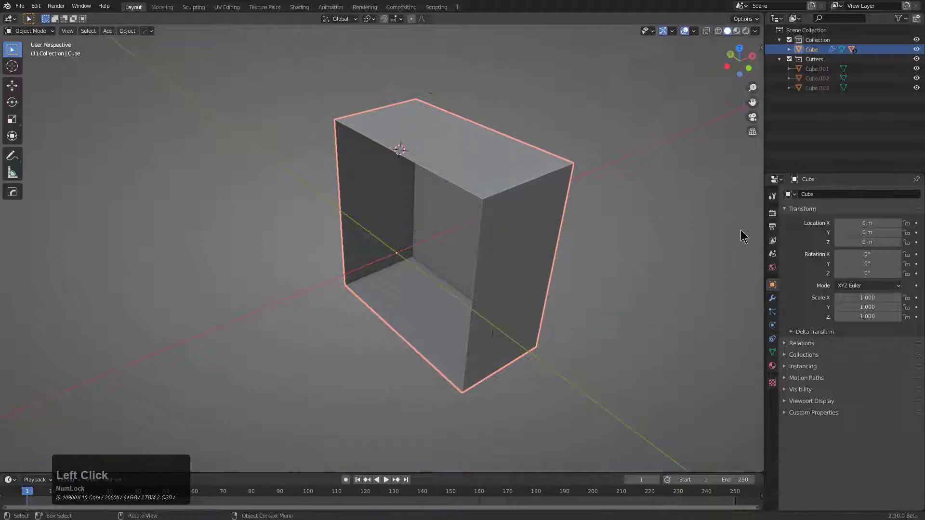
Add a second Mirror modifier to the block in Modifier Properties.
{"action": "left_click", "coordinate": [775, 300]}
{"action": "left_click", "coordinate": [785, 254]}
{"action": "left_click", "coordinate": [798, 285]}
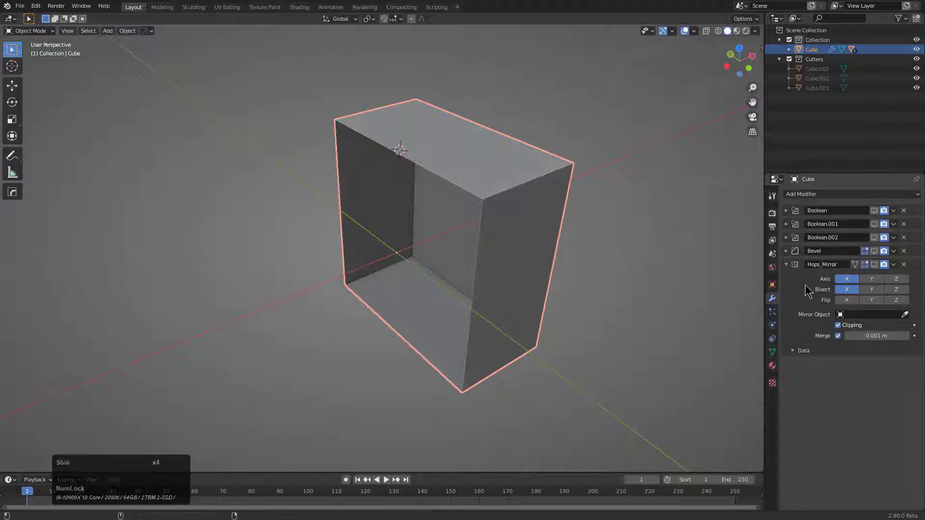
{"action": "key", "text": "d"}
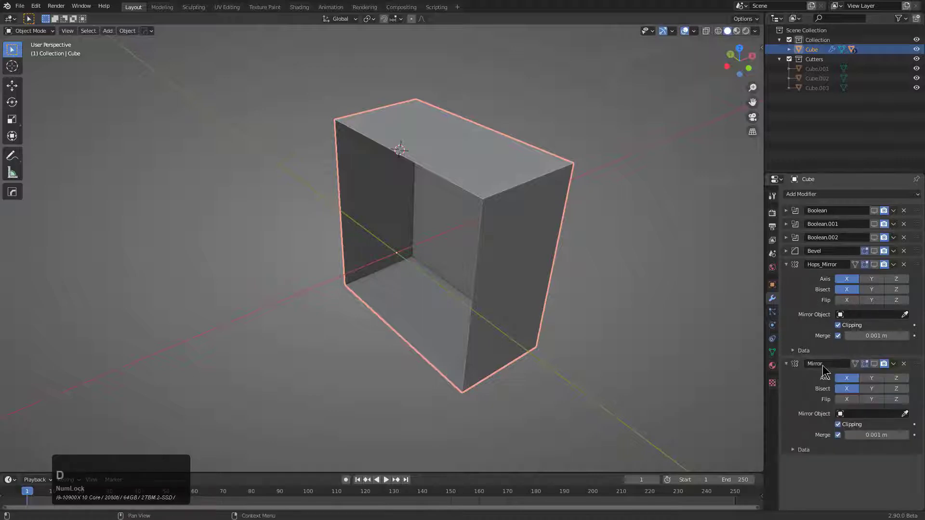
Move the new Mirror to first in the stack and collapse the modifier panels.
{"action": "left_click", "coordinate": [789, 365]}
{"action": "left_click", "coordinate": [913, 365]}
{"action": "left_click", "coordinate": [787, 280]}
{"action": "left_click", "coordinate": [873, 212]}
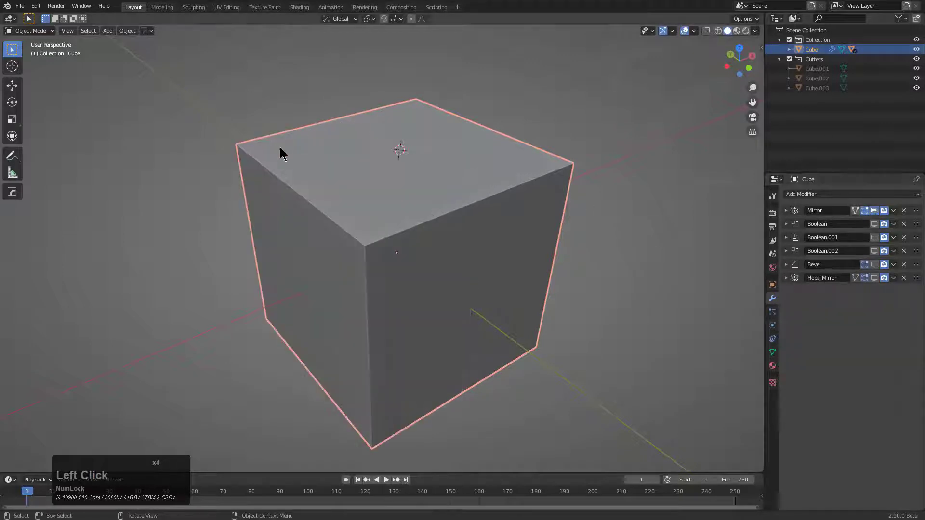
{"action": "left_click", "coordinate": [876, 213]}
Scroll the Mirror, Booleans, Bevel and Hops_Mirror back on so the notched shape is mirrored on both halves.
{"action": "middle_click", "coordinate": [498, 226]}
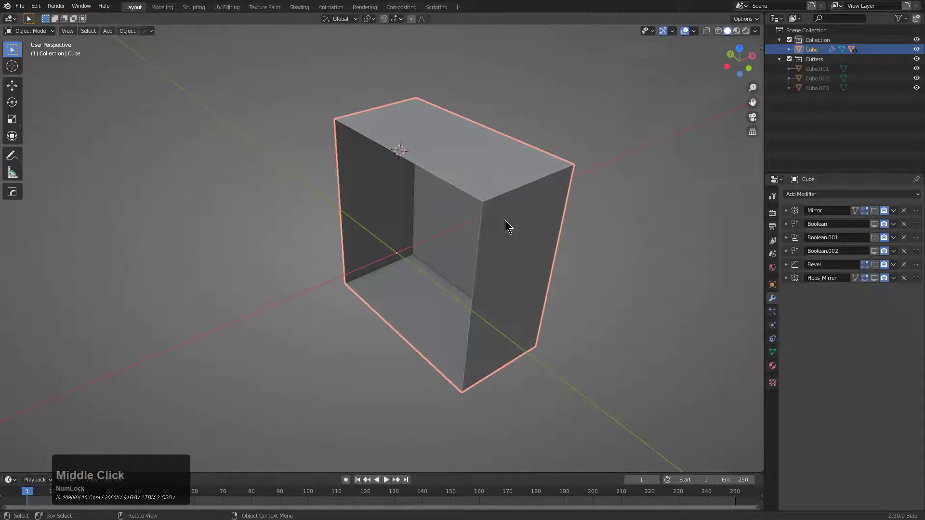
{"action": "key", "text": "q"}
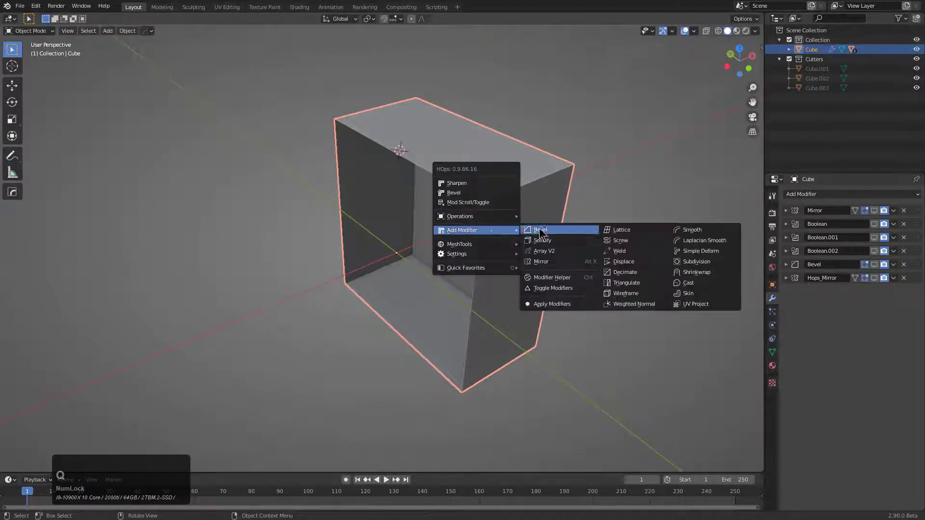
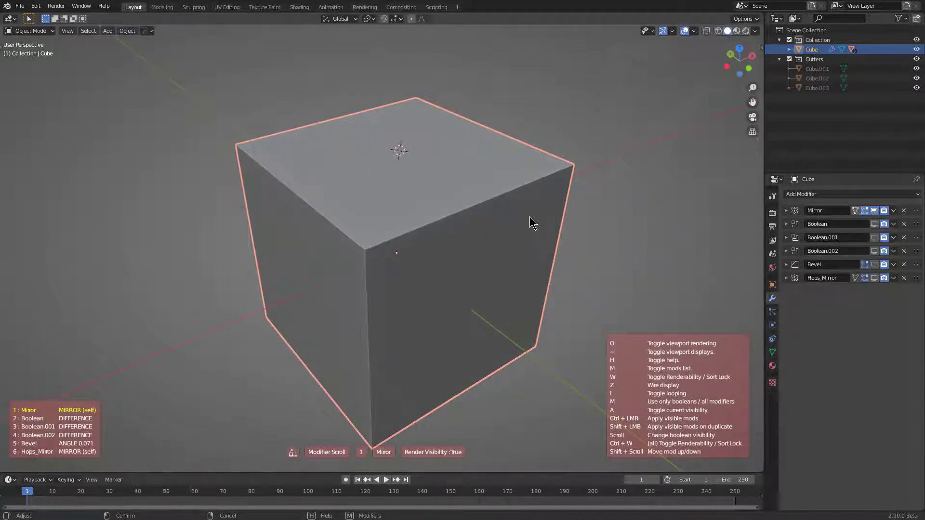
{"action": "scroll", "scroll_direction": "up", "scroll_amount": 3}
{"action": "scroll", "scroll_direction": "up", "scroll_amount": 3}
{"action": "scroll", "scroll_direction": "up", "scroll_amount": 3}
{"action": "middle_click", "coordinate": [526, 220]}
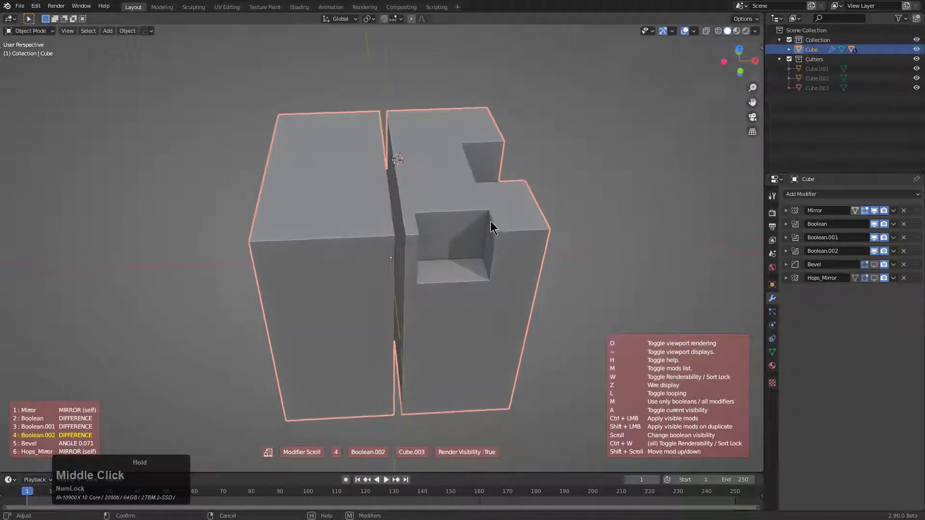
{"action": "scroll", "scroll_direction": "up", "scroll_amount": 3}
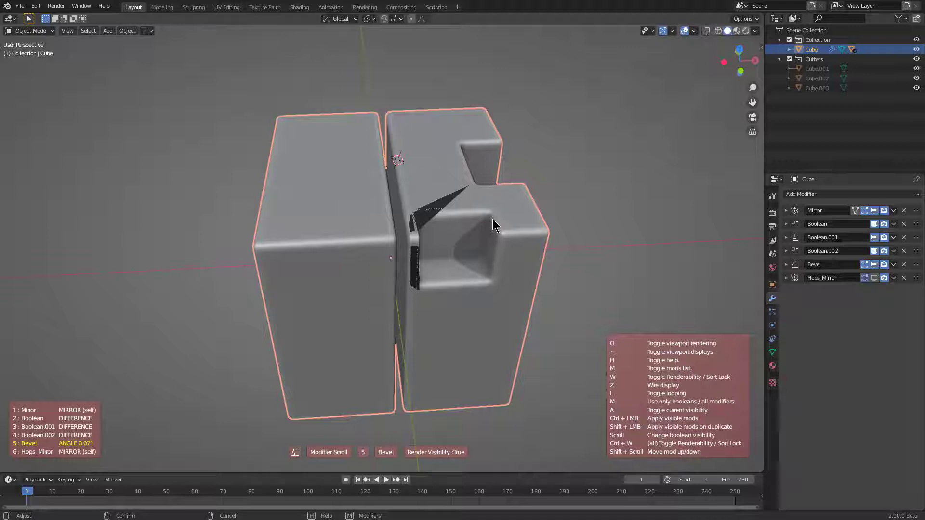
{"action": "scroll", "scroll_direction": "up", "scroll_amount": 3}
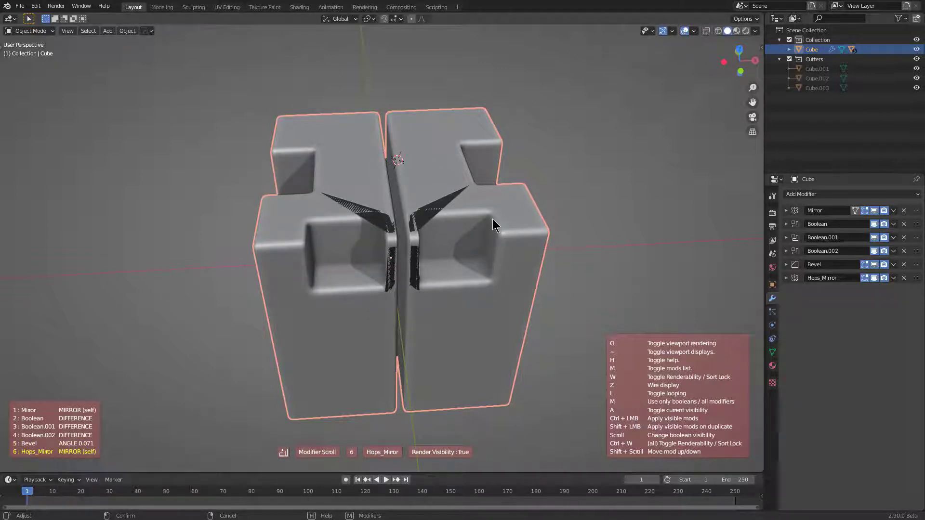
{"action": "left_click", "coordinate": [495, 220]}
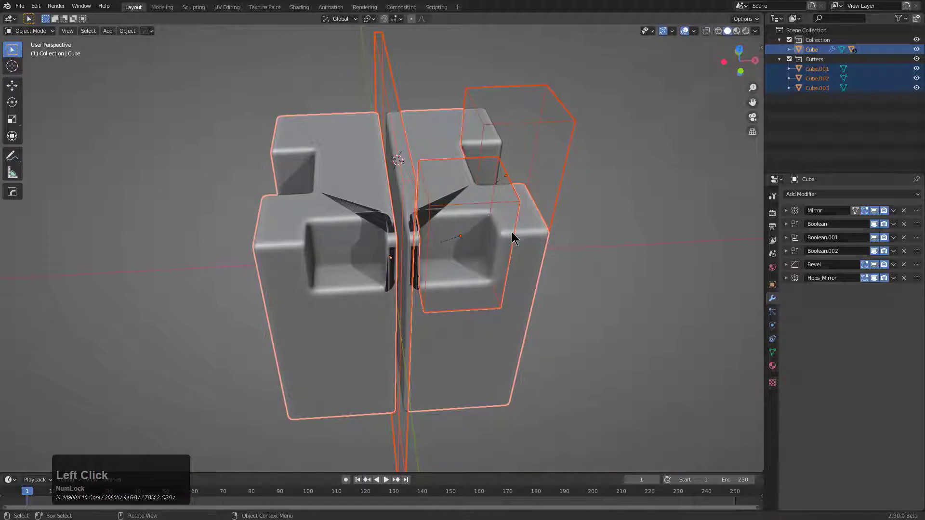
Hide the cutter objects, keep only the Cube, and zoom in on the centre seam.
{"action": "left_click", "coordinate": [441, 136]}
{"action": "key", "text": "1"}
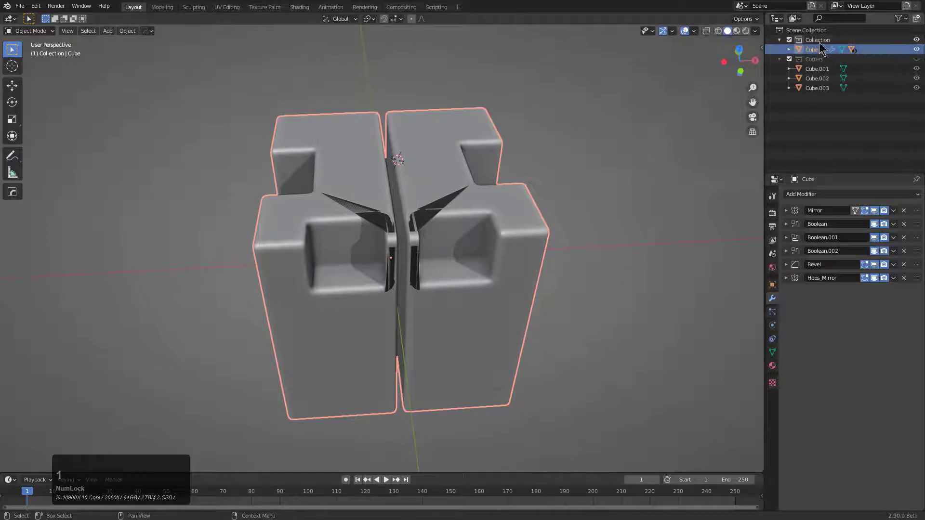
{"action": "middle_click", "coordinate": [420, 221]}
{"action": "scroll", "scroll_direction": "up", "scroll_amount": 3}
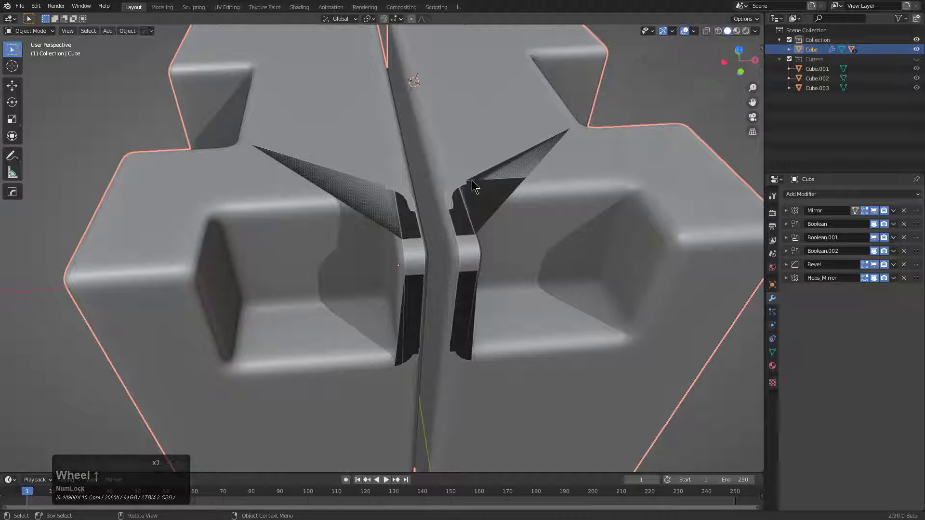
Bring up the HardOps Q menu and hover Mod Scroll/Toggle for the block.
{"action": "key", "text": "shift+Num_Lock"}
{"action": "middle_click", "coordinate": [552, 249]}
{"action": "key", "text": "q"}
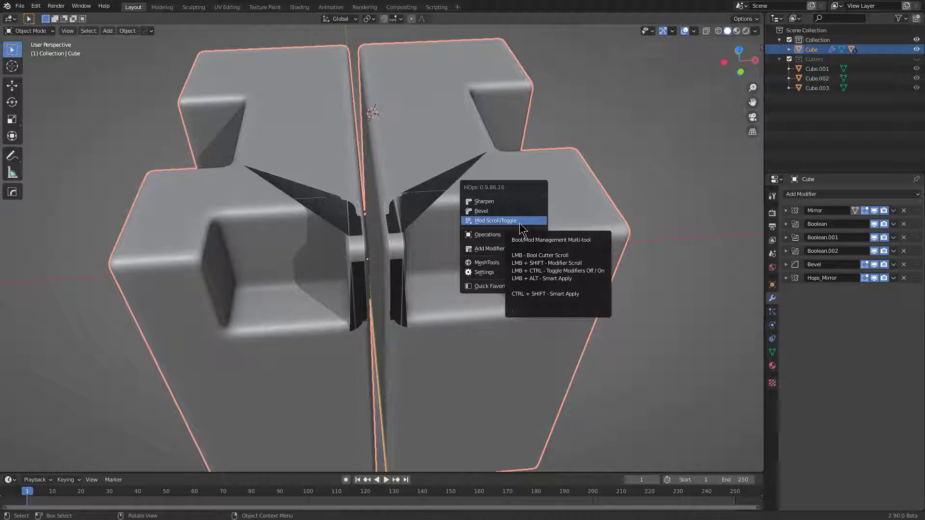
{"action": "key", "text": "q"}
{"action": "left_click", "coordinate": [519, 225]}
{"action": "scroll", "scroll_direction": "up", "scroll_amount": 3}
{"action": "scroll", "scroll_direction": "down", "scroll_amount": 3}
{"action": "right_click", "coordinate": [519, 226]}
{"action": "key", "text": "q"}
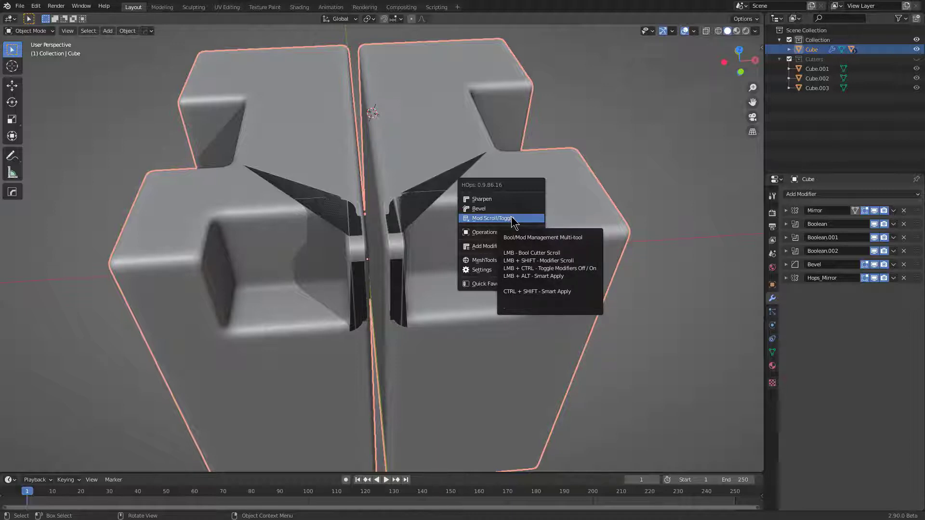
Set the HOps bevel angle to 30° and pick the Cube.002 cutter.
{"action": "left_click", "coordinate": [515, 220]}
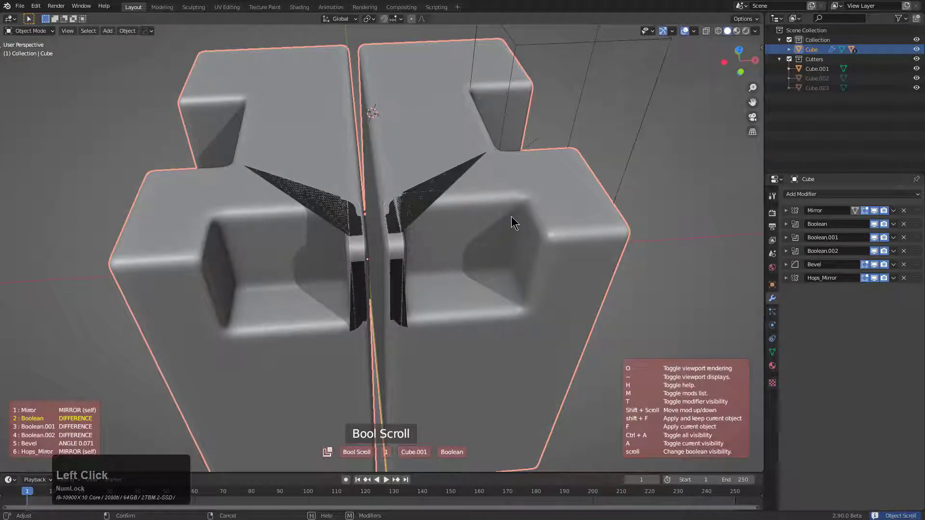
{"action": "scroll", "scroll_direction": "up", "scroll_amount": 3}
{"action": "left_click", "coordinate": [515, 220]}
{"action": "middle_click", "coordinate": [468, 230]}
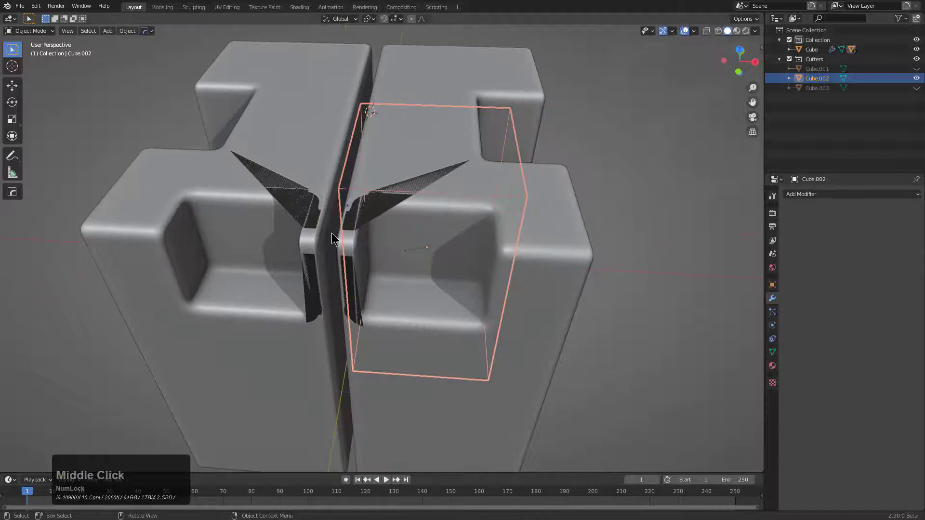
{"action": "key", "text": "g"}
{"action": "key", "text": "x"}
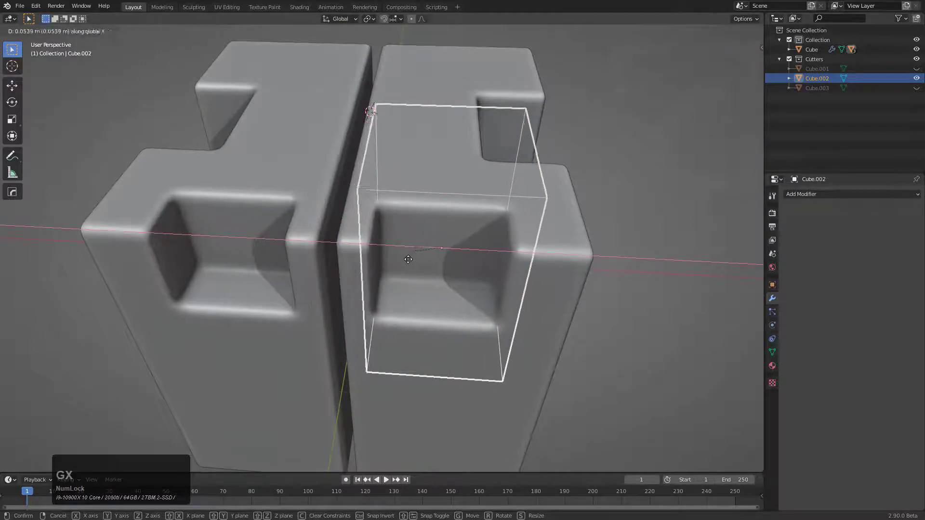
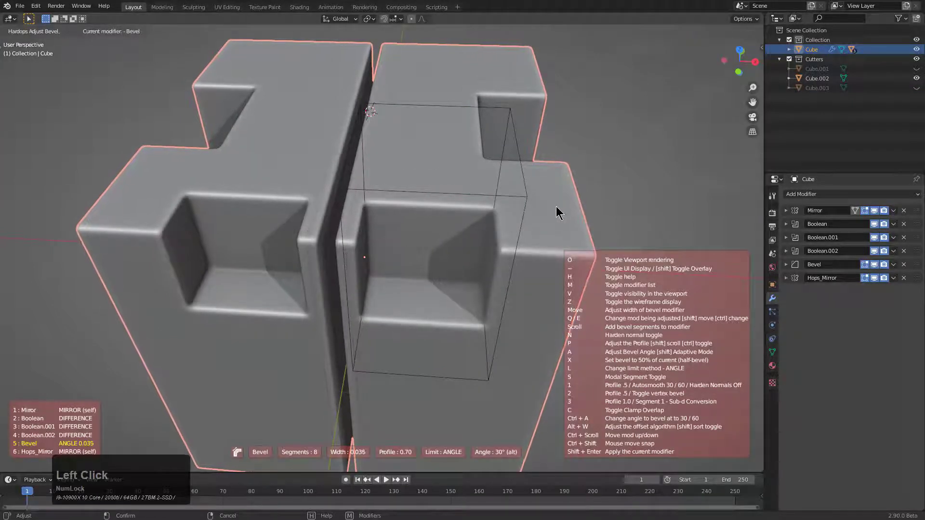
{"action": "right_click", "coordinate": [558, 208]}
Slide the second notch cutter along X so its square pocket sits on the right half.
{"action": "left_click", "coordinate": [530, 196]}
{"action": "key", "text": "g"}
{"action": "key", "text": "x"}
{"action": "left_click", "coordinate": [536, 236]}
{"action": "key", "text": "g"}
{"action": "key", "text": "x"}
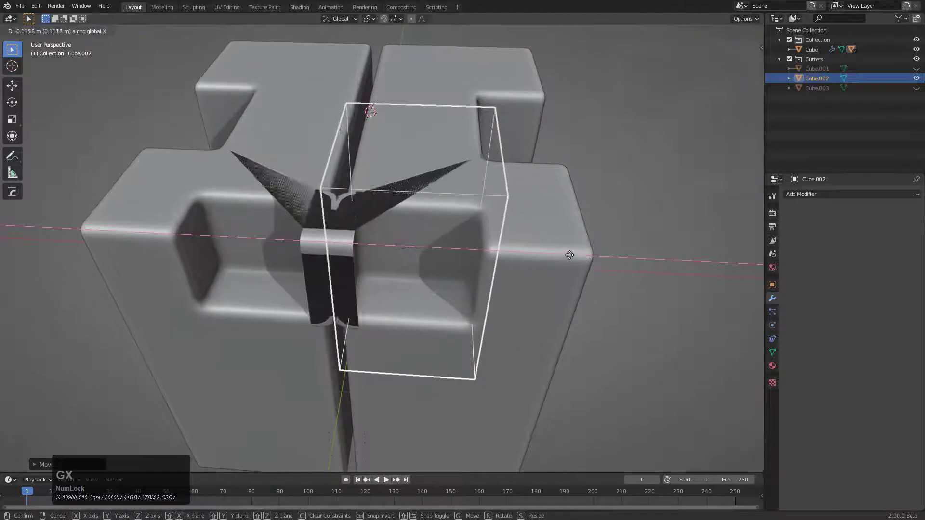
{"action": "left_click", "coordinate": [507, 233]}
{"action": "middle_click", "coordinate": [461, 279]}
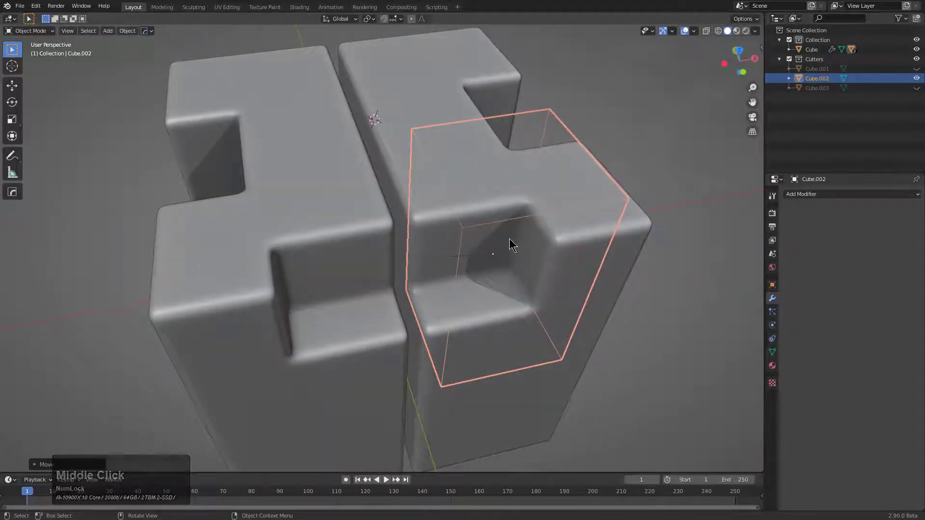
Hide the notch cutter, select the Cube and start HOps Mod Scroll/Toggle.
{"action": "key", "text": "h"}
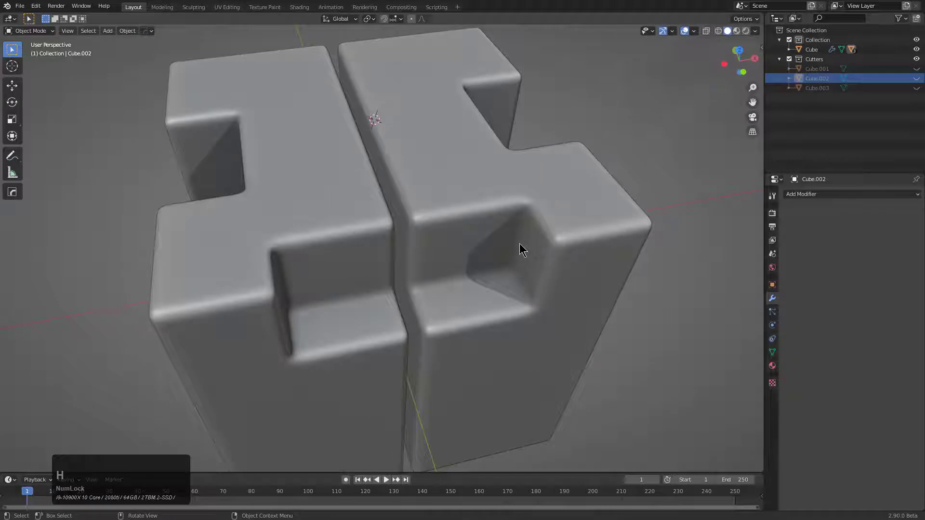
{"action": "left_click", "coordinate": [520, 246]}
{"action": "key", "text": "q"}
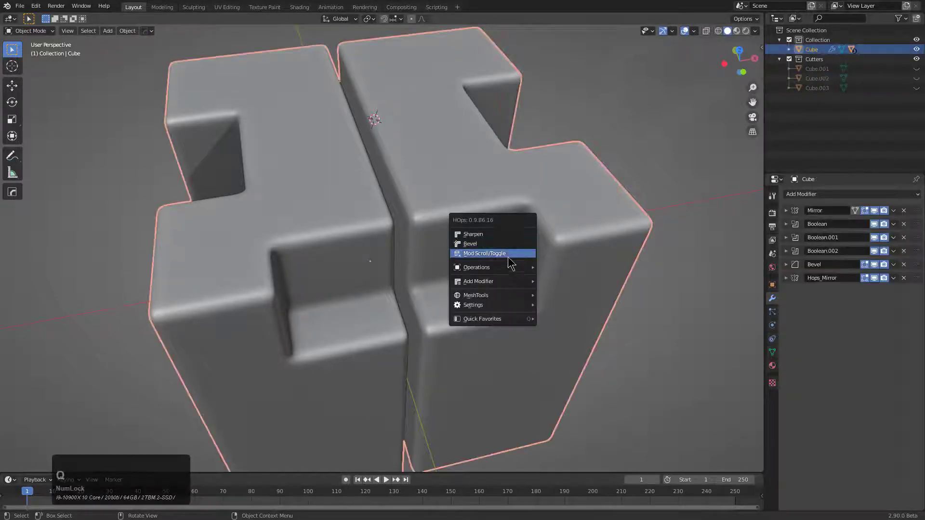
{"action": "left_click", "coordinate": [510, 259]}
Scroll the stack to Boolean.001 and apply the visible modifiers to a duplicate, Cube.004.
{"action": "scroll", "scroll_direction": "up", "scroll_amount": 3}
{"action": "scroll", "scroll_direction": "down", "scroll_amount": 3}
{"action": "scroll", "scroll_direction": "up", "scroll_amount": 3}
{"action": "scroll", "scroll_direction": "up", "scroll_amount": 3}
{"action": "scroll", "scroll_direction": "down", "scroll_amount": 3}
{"action": "scroll", "scroll_direction": "up", "scroll_amount": 3}
{"action": "scroll", "scroll_direction": "down", "scroll_amount": 3}
{"action": "scroll", "scroll_direction": "up", "scroll_amount": 3}
{"action": "scroll", "scroll_direction": "down", "scroll_amount": 3}
{"action": "scroll", "scroll_direction": "up", "scroll_amount": 3}
{"action": "scroll", "scroll_direction": "down", "scroll_amount": 3}
{"action": "scroll", "scroll_direction": "up", "scroll_amount": 3}
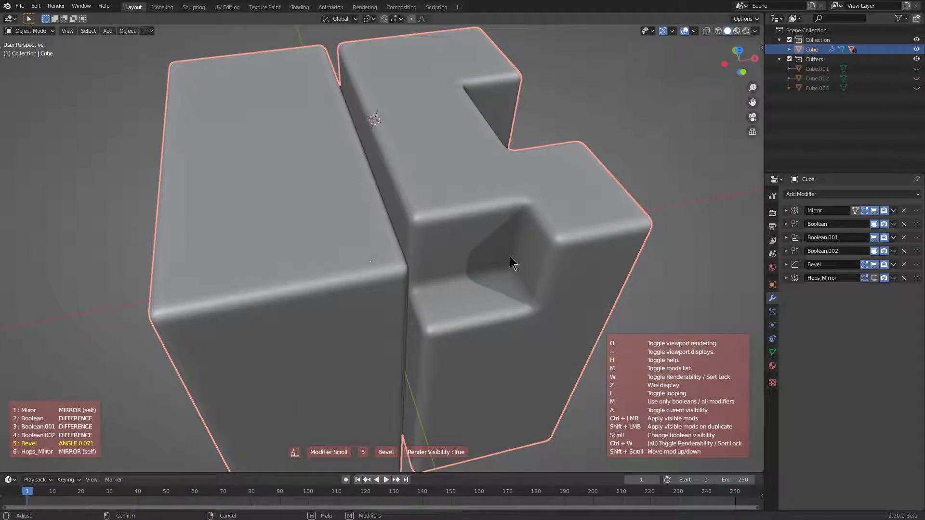
{"action": "scroll", "scroll_direction": "down", "scroll_amount": 3}
{"action": "scroll", "scroll_direction": "up", "scroll_amount": 3}
{"action": "scroll", "scroll_direction": "up", "scroll_amount": 3}
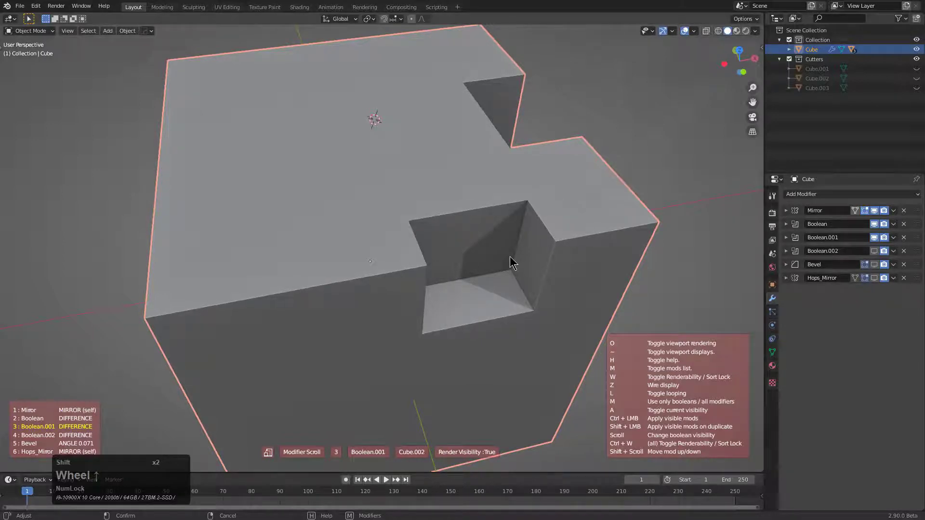
{"action": "left_click", "coordinate": [510, 259]}
Inset the duplicate's selected top faces and return to object mode with a flat notched top plate.
{"action": "middle_click", "coordinate": [529, 263]}
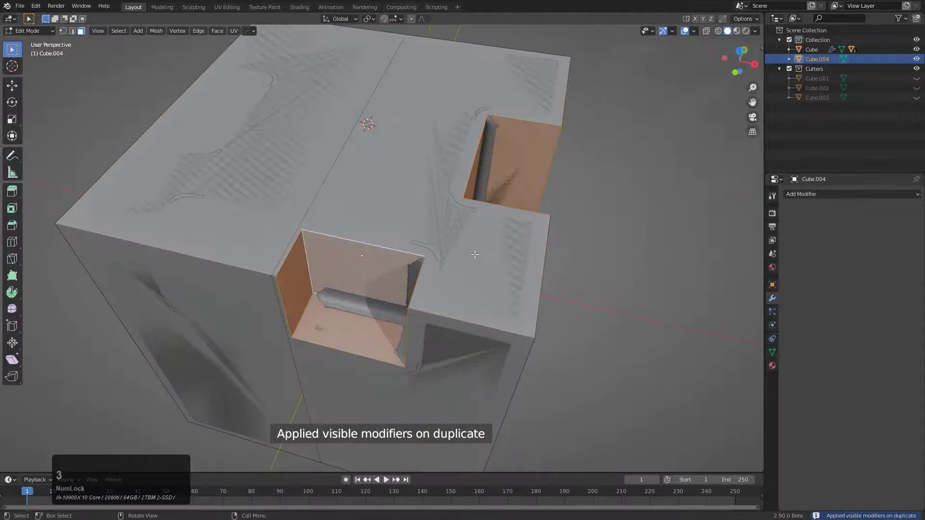
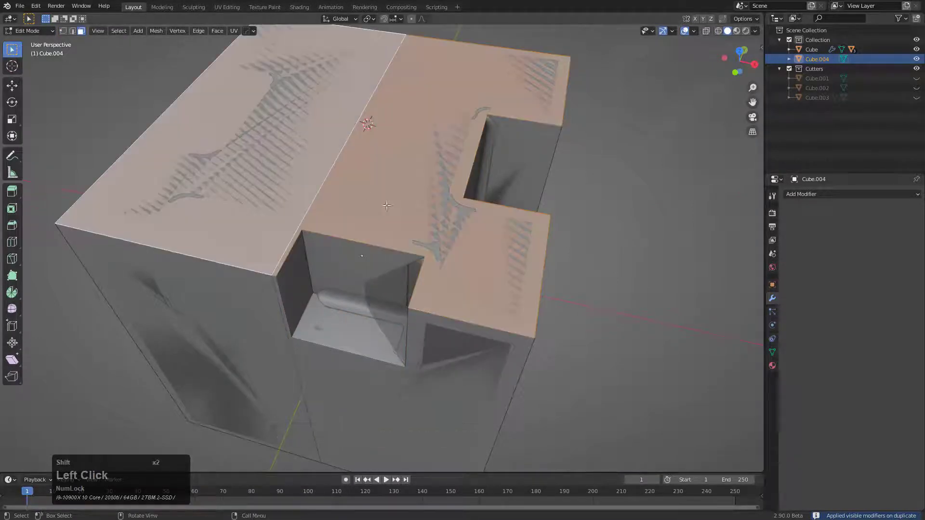
{"action": "key", "text": "i"}
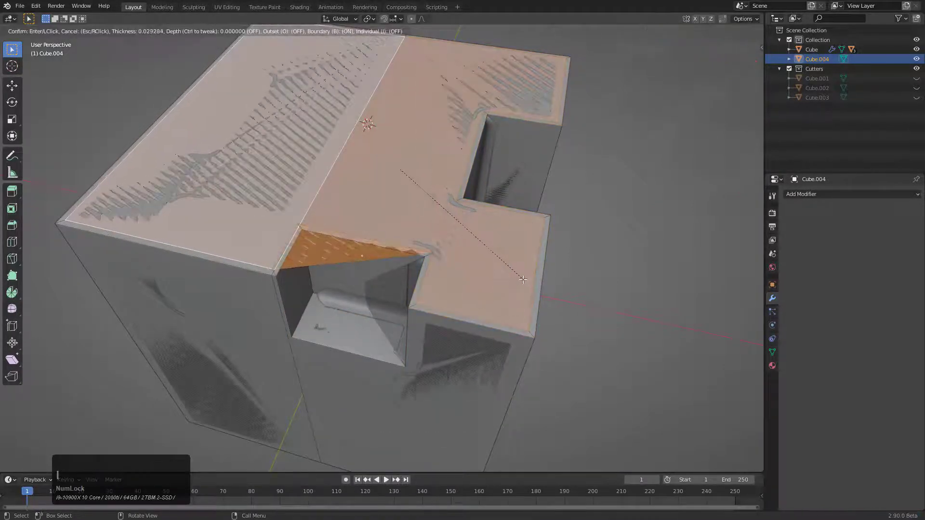
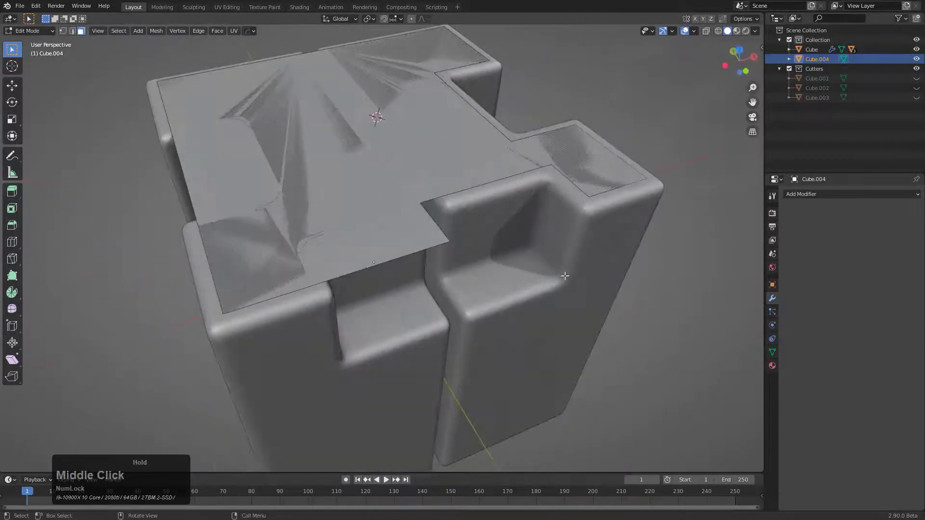
{"action": "key", "text": "q"}
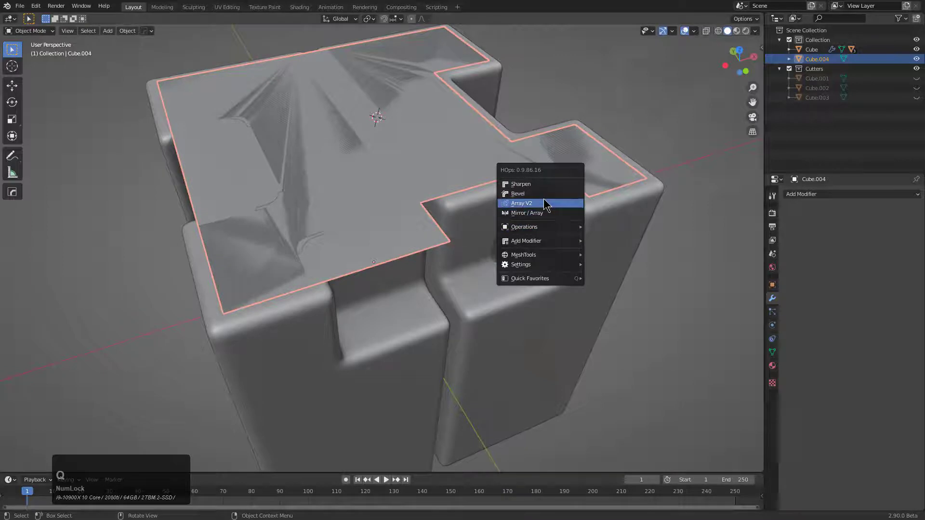
Add a HOps Solidify at -0.19 m to Cube.004, then select the main block with the plate.
{"action": "left_click", "coordinate": [603, 251]}
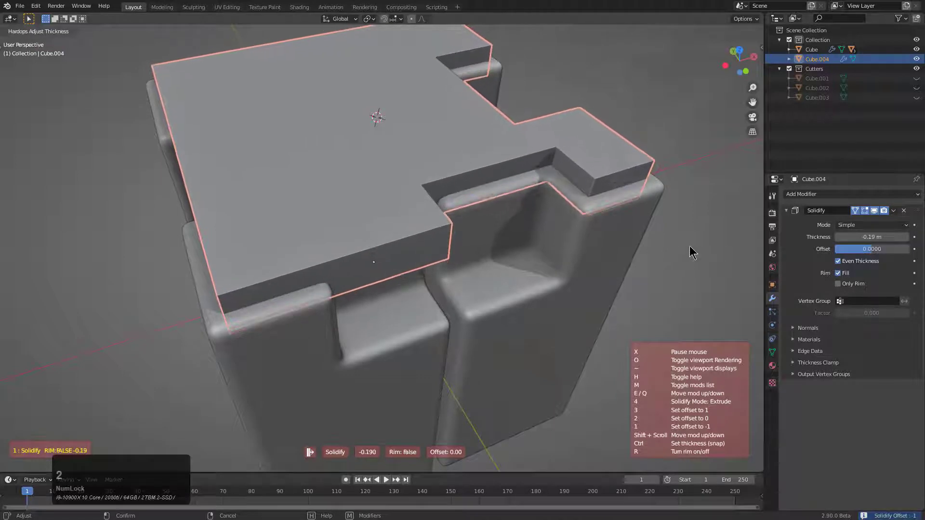
{"action": "key", "text": "2"}
{"action": "left_click", "coordinate": [688, 239]}
{"action": "middle_click", "coordinate": [610, 233]}
{"action": "left_click", "coordinate": [500, 178]}
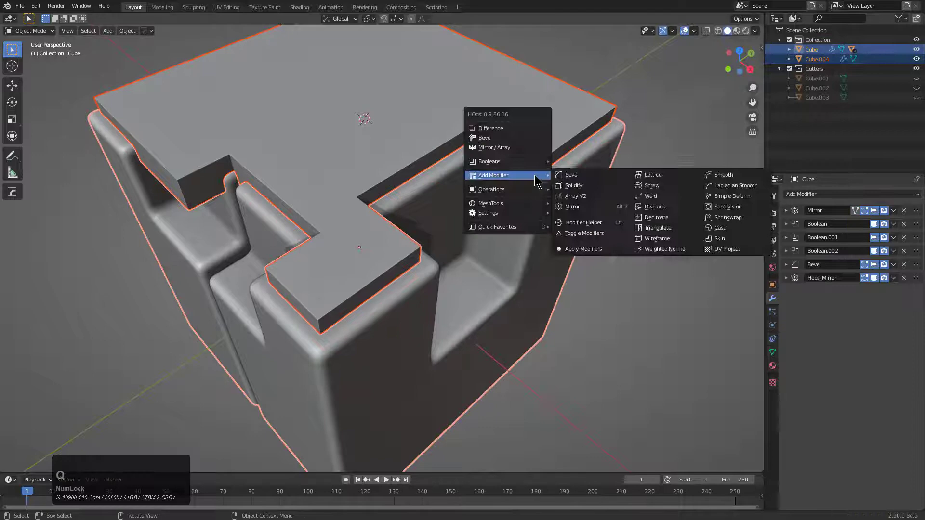
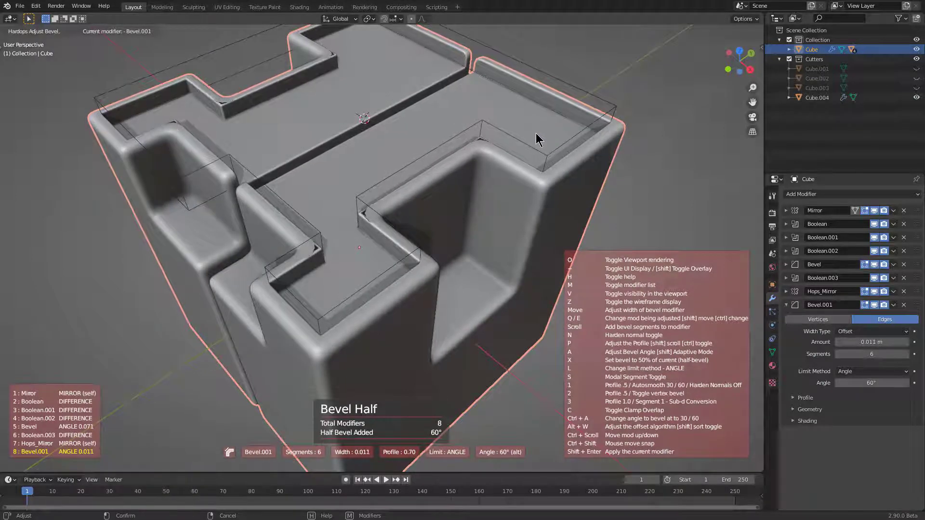
Cut the plate into the block's top as Boolean.003, leaving a raised rim.
{"action": "left_click", "coordinate": [536, 135]}
{"action": "middle_click", "coordinate": [493, 215]}
{"action": "scroll", "scroll_direction": "up", "scroll_amount": 3}
{"action": "scroll", "scroll_direction": "down", "scroll_amount": 3}
Add a second half bevel (Bevel.001) at 0.011 m with 6 segments, adjusting its angle limit.
{"action": "left_click", "coordinate": [454, 266]}
{"action": "key", "text": "q"}
{"action": "left_click", "coordinate": [458, 247]}
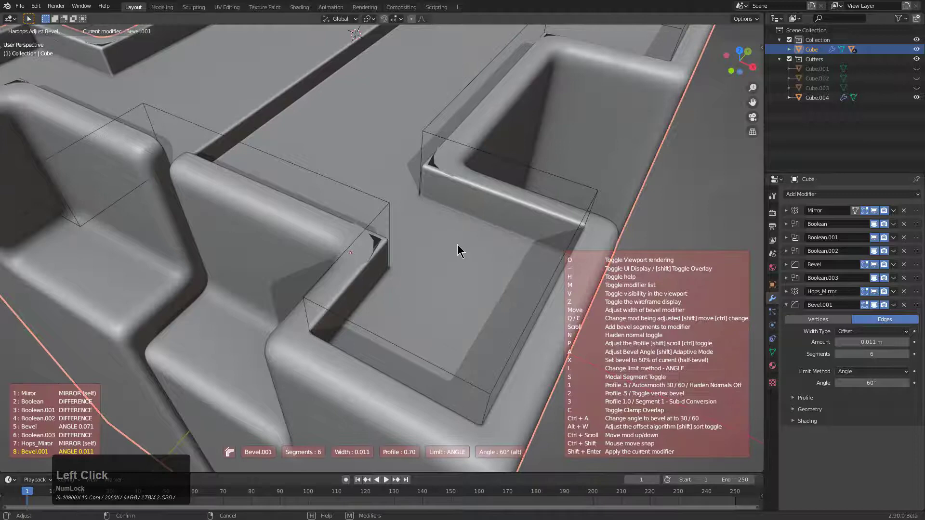
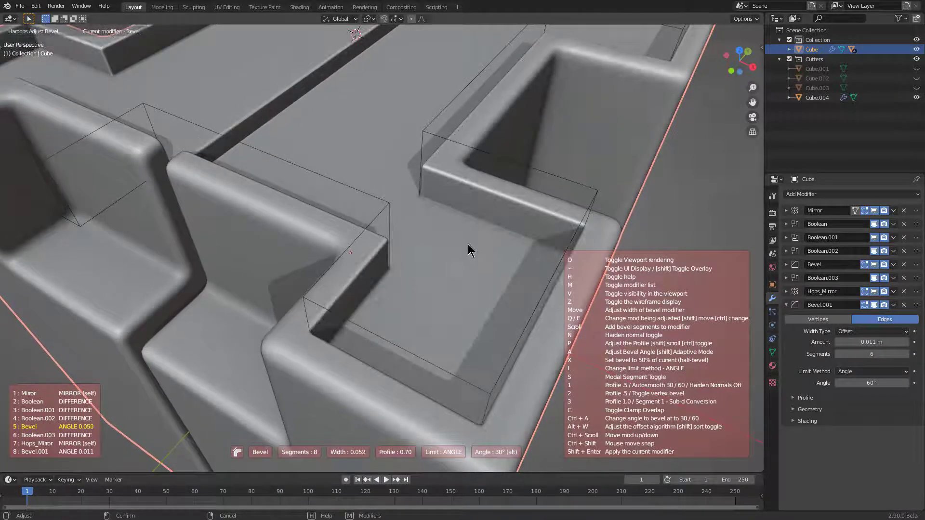
{"action": "left_click", "coordinate": [470, 246]}
{"action": "scroll", "scroll_direction": "down", "scroll_amount": 3}
{"action": "middle_click", "coordinate": [440, 256]}
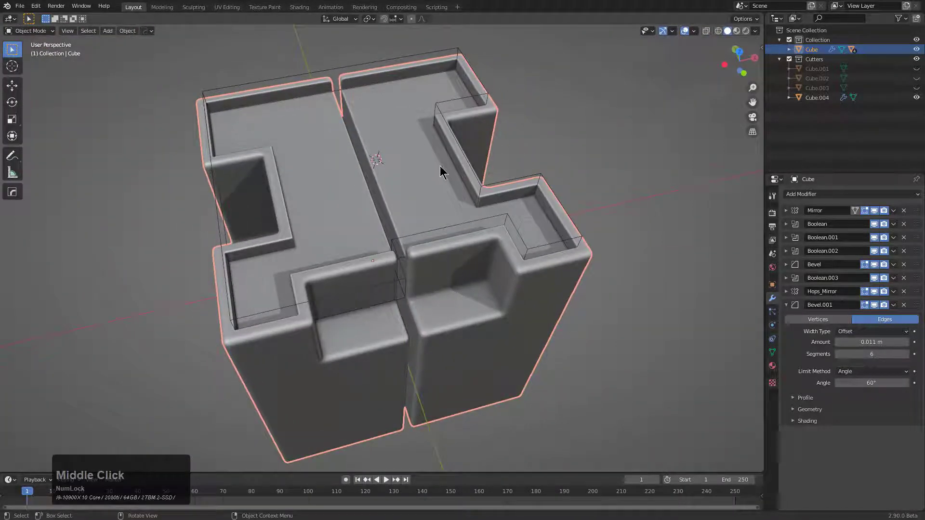
Flip Cube.004's Solidify thickness from -0.183 m to 0.183 m and reselect the main block.
{"action": "left_click", "coordinate": [479, 180]}
{"action": "middle_click", "coordinate": [479, 202]}
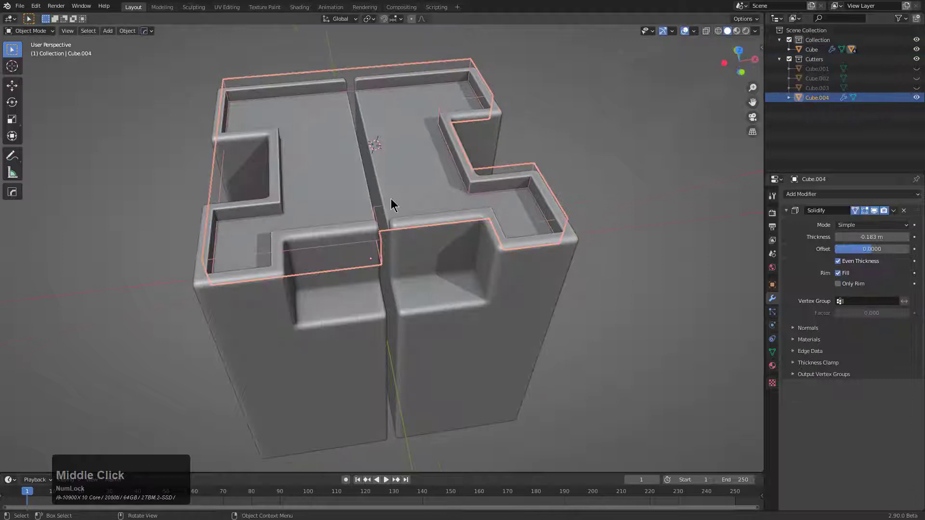
{"action": "scroll", "scroll_direction": "up", "scroll_amount": 3}
{"action": "middle_click", "coordinate": [545, 194]}
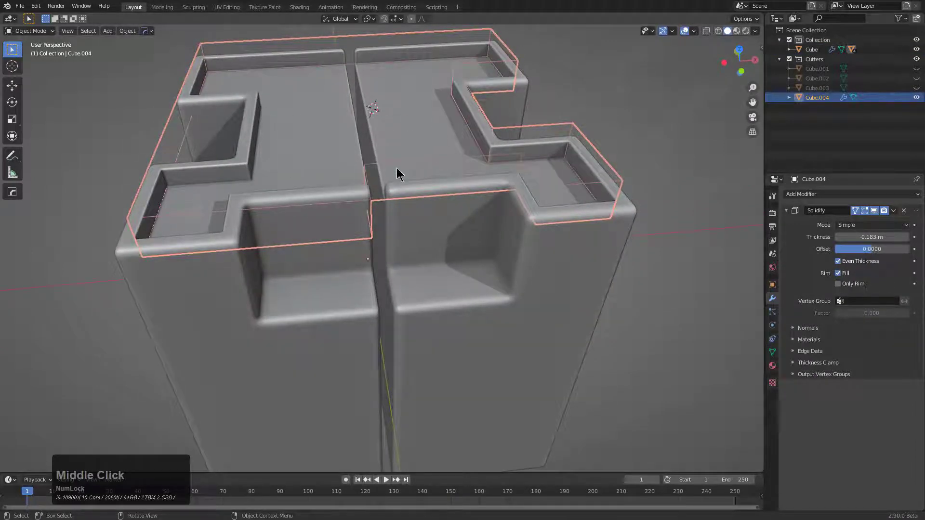
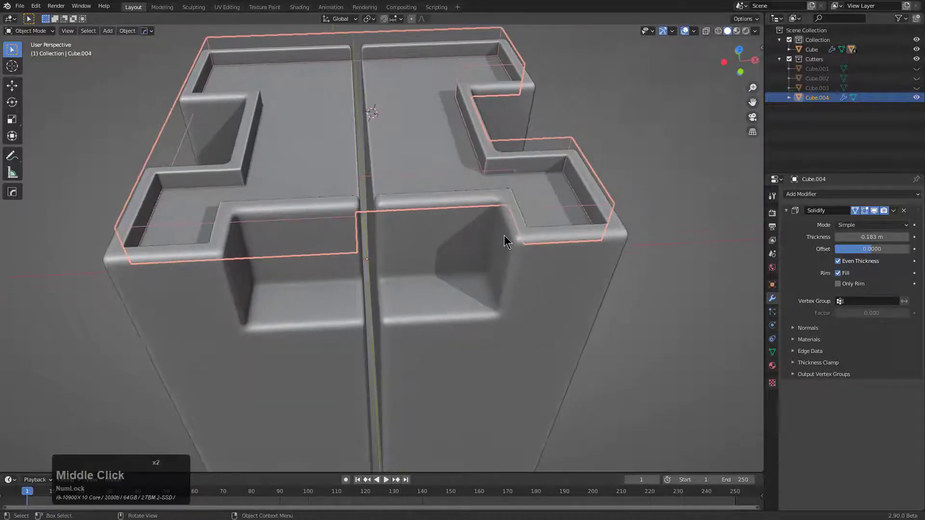
{"action": "left_click", "coordinate": [510, 256]}
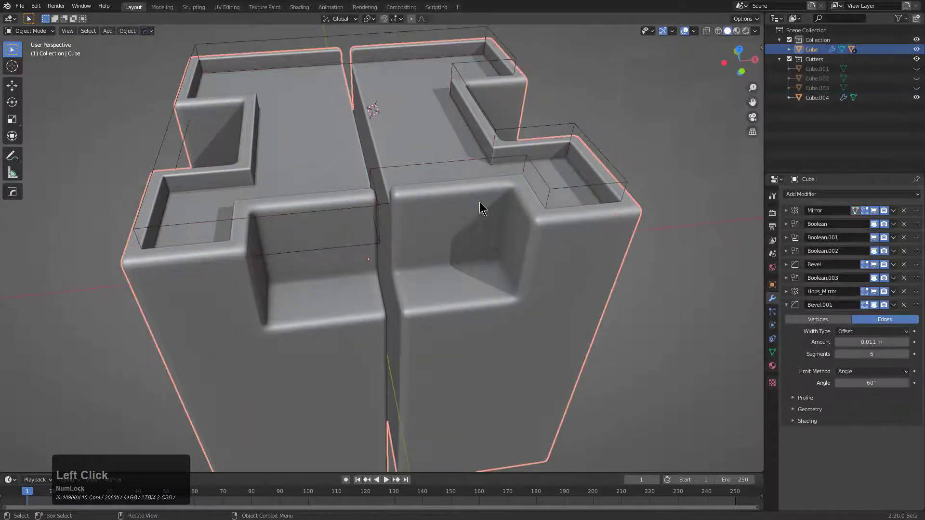
{"action": "middle_click", "coordinate": [486, 215]}
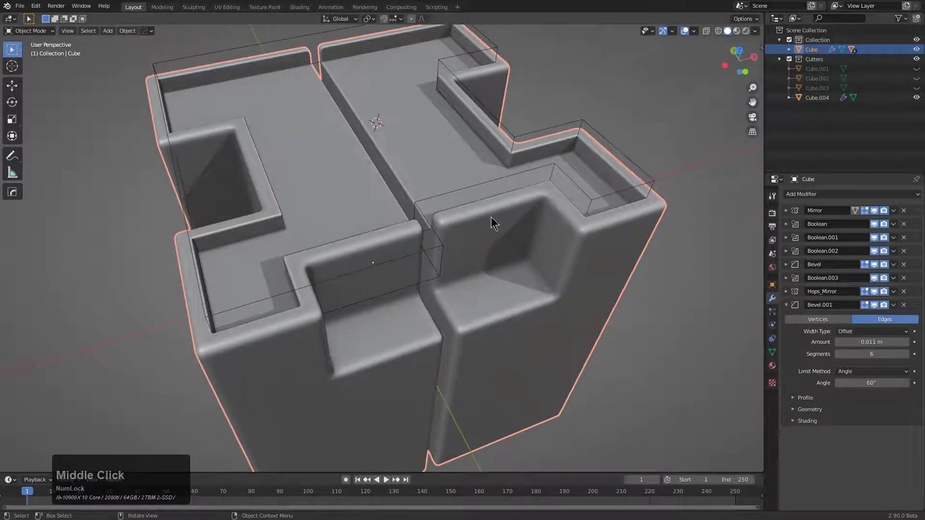
{"action": "middle_click", "coordinate": [484, 219]}
{"action": "middle_click", "coordinate": [520, 253]}
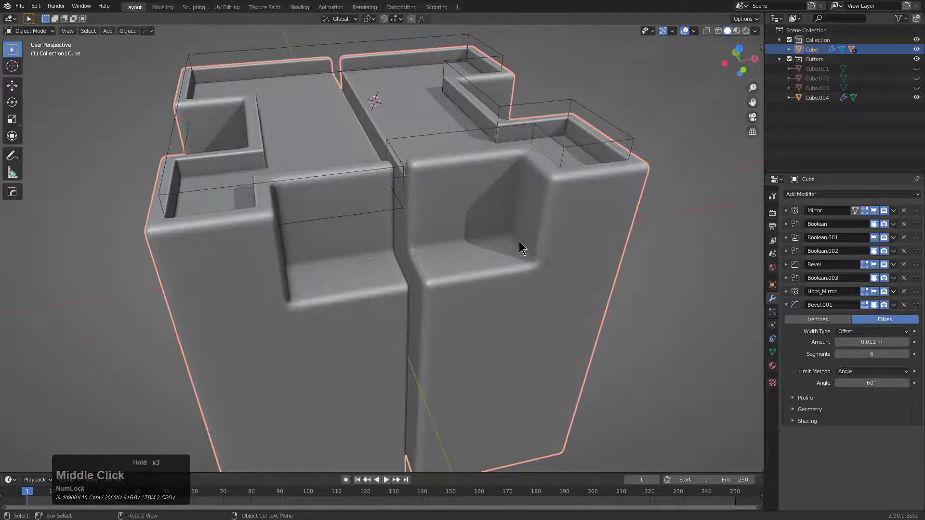
Run HOps Mod Scroll and step the stack back until Boolean.002 (Cube.003) is the last visible modifier.
{"action": "key", "text": "q"}
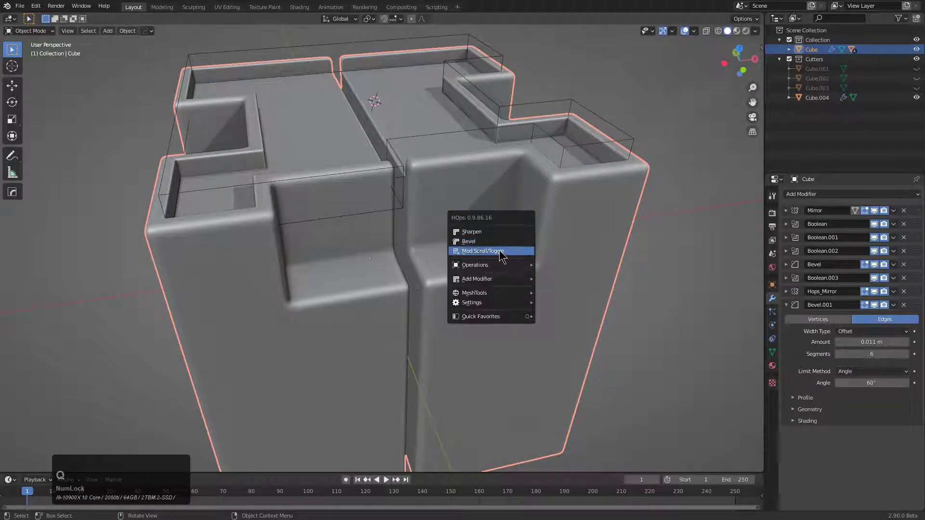
{"action": "left_click", "coordinate": [501, 250]}
{"action": "scroll", "scroll_direction": "up", "scroll_amount": 3}
{"action": "key", "text": "q"}
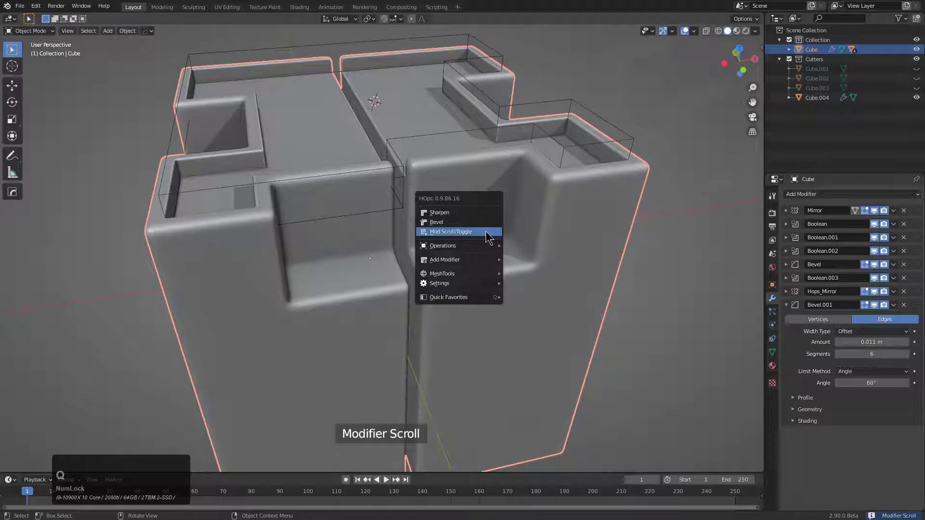
{"action": "left_click", "coordinate": [488, 231]}
{"action": "scroll", "scroll_direction": "up", "scroll_amount": 3}
{"action": "scroll", "scroll_direction": "down", "scroll_amount": 3}
{"action": "scroll", "scroll_direction": "up", "scroll_amount": 3}
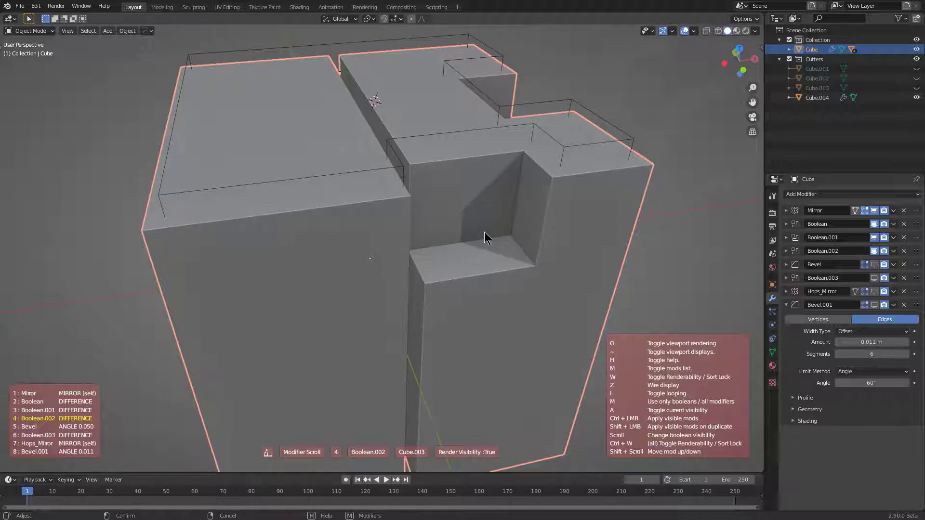
{"action": "scroll", "scroll_direction": "up", "scroll_amount": 3}
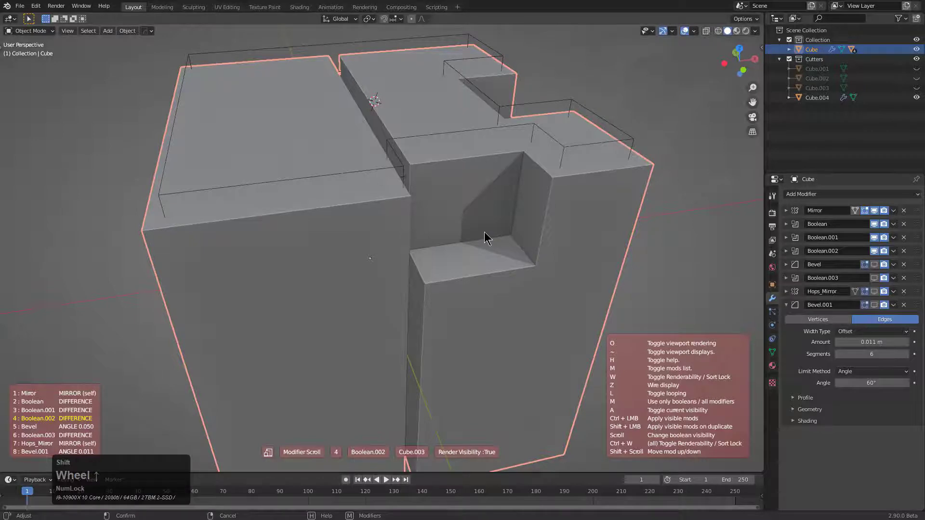
Add a negative-thickness HOps Solidify shell to Cube.005 and select the main block with it.
{"action": "left_click", "coordinate": [486, 232]}
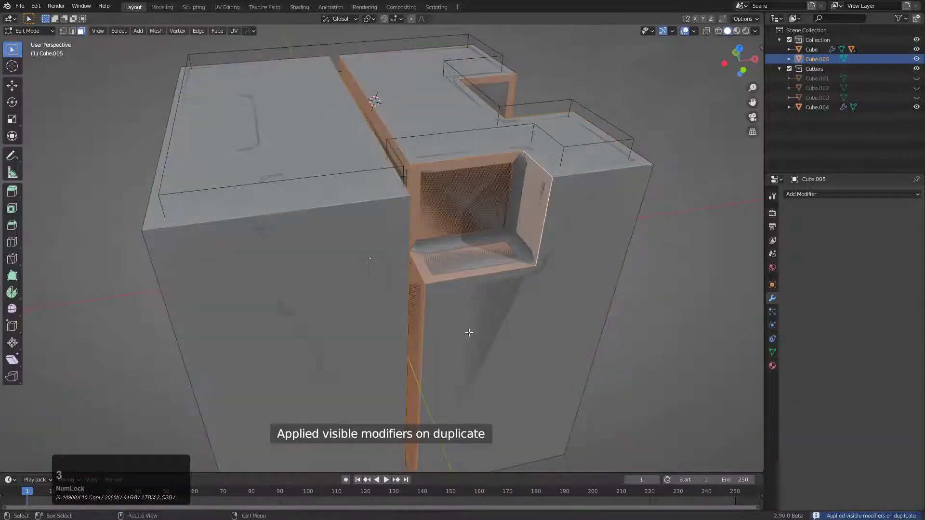
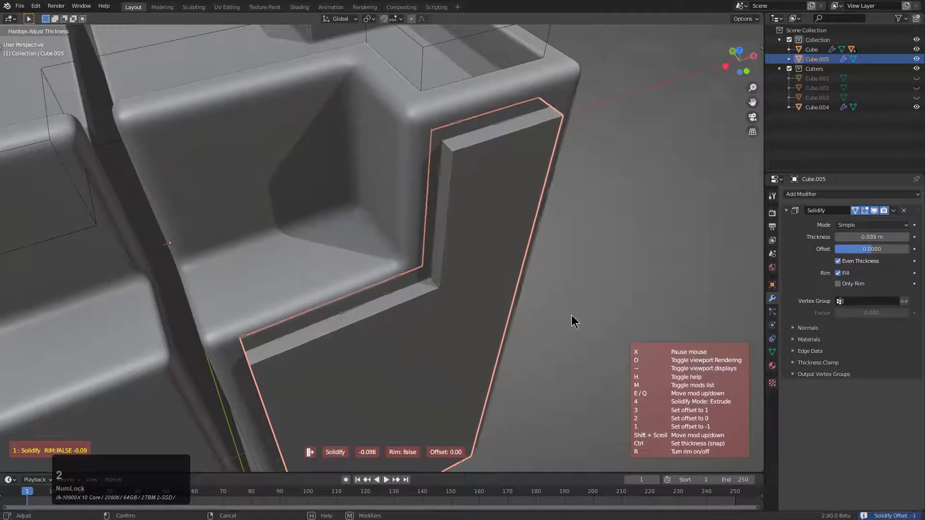
{"action": "left_click", "coordinate": [580, 321]}
{"action": "left_click", "coordinate": [407, 149]}
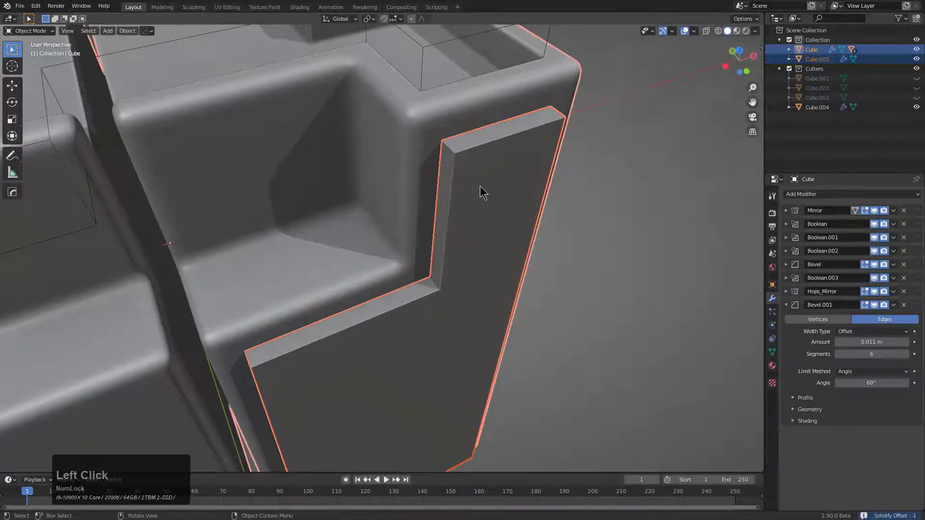
{"action": "scroll", "scroll_direction": "down", "scroll_amount": 3}
{"action": "middle_click", "coordinate": [471, 250]}
{"action": "scroll", "scroll_direction": "up", "scroll_amount": 3}
Cut Cube.005 into the block as a recessed panel groove and soften it with half Bevel.002.
{"action": "key", "text": "q"}
{"action": "left_click", "coordinate": [447, 230]}
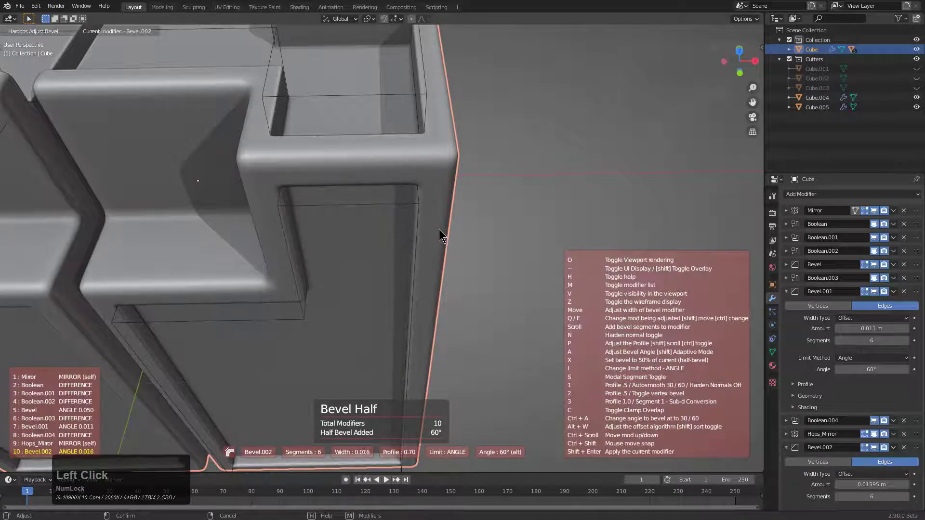
{"action": "scroll", "scroll_direction": "down", "scroll_amount": 3}
{"action": "middle_click", "coordinate": [456, 274]}
{"action": "scroll", "scroll_direction": "down", "scroll_amount": 3}
{"action": "middle_click", "coordinate": [457, 267]}
{"action": "scroll", "scroll_direction": "up", "scroll_amount": 3}
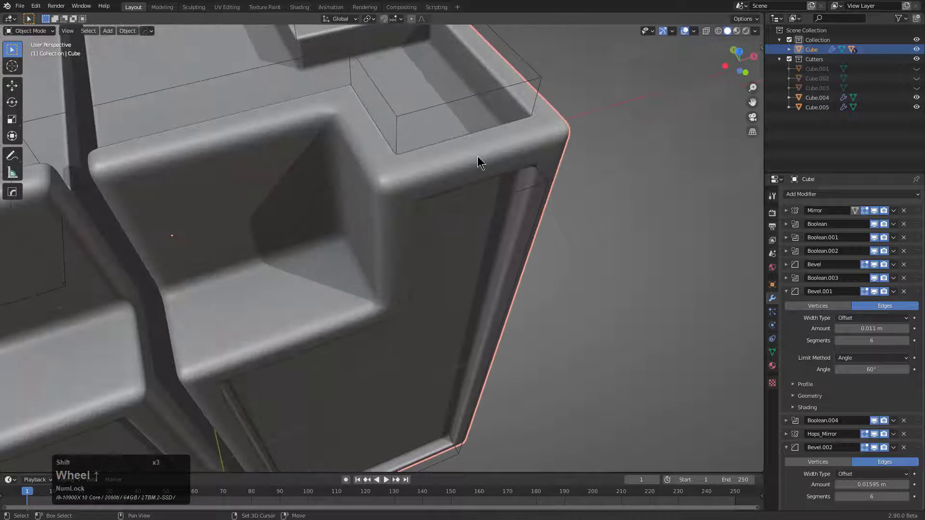
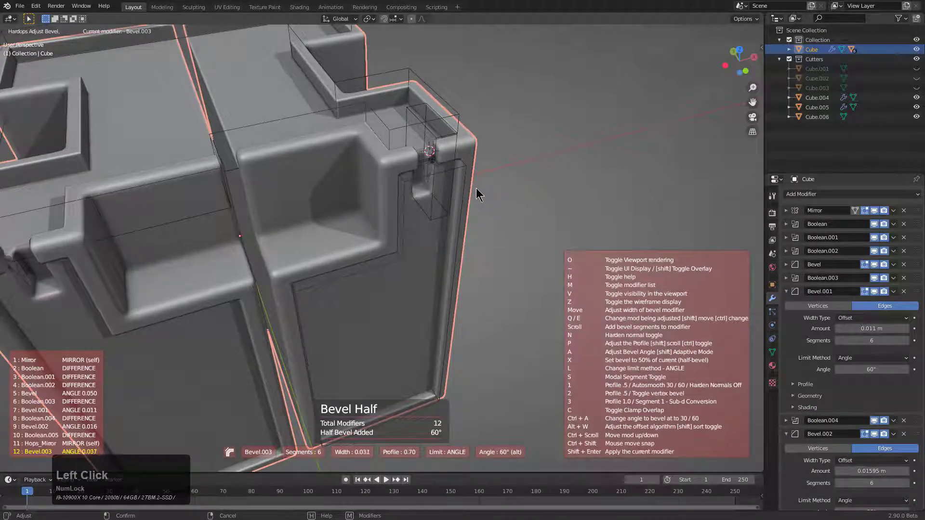
{"action": "left_click", "coordinate": [495, 195]}
Notch the block's rim corner with cutter box Cube.006 as a boolean difference.
{"action": "scroll", "scroll_direction": "down", "scroll_amount": 3}
{"action": "middle_click", "coordinate": [453, 206]}
{"action": "scroll", "scroll_direction": "up", "scroll_amount": 3}
{"action": "left_click", "coordinate": [325, 203]}
{"action": "scroll", "scroll_direction": "up", "scroll_amount": 3}
{"action": "key", "text": "q"}
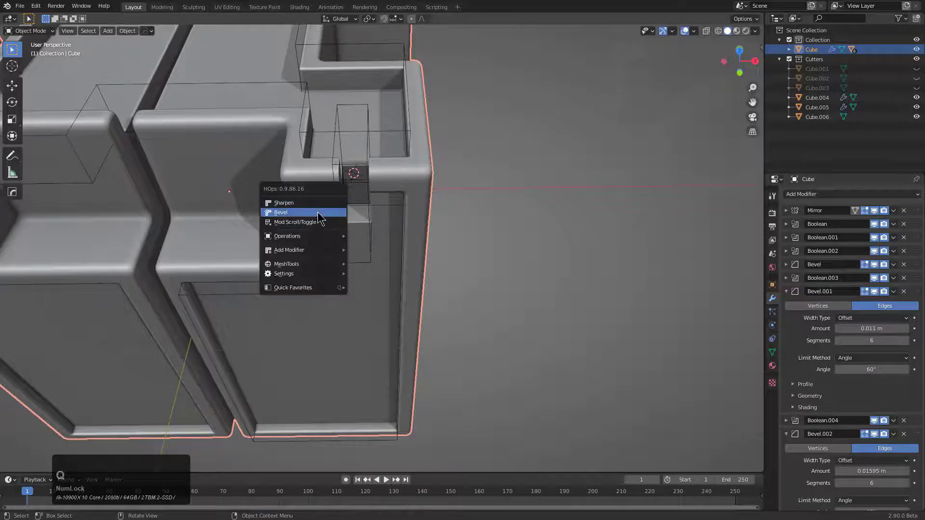
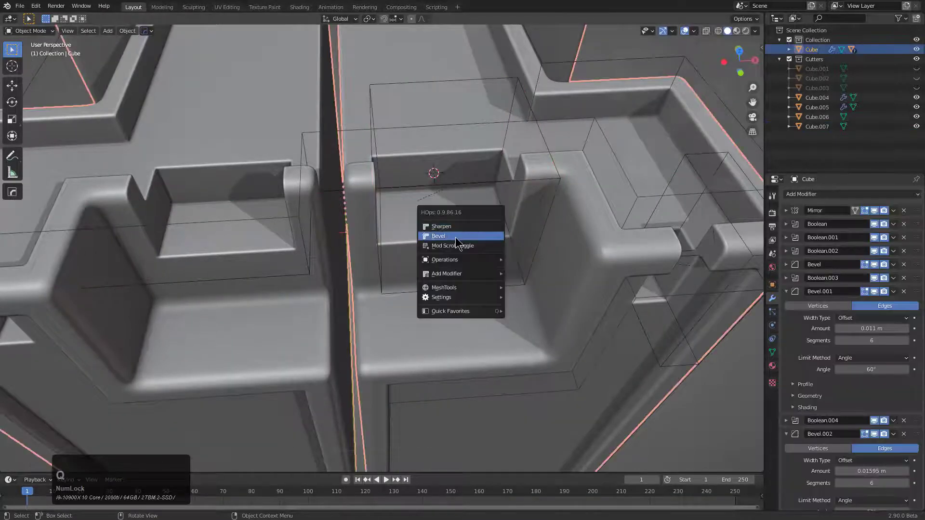
Cut a second rim notch with Cube.007 (Boolean.006) and add a 0.006 m Bevel.003 after the mirror.
{"action": "left_click", "coordinate": [459, 240]}
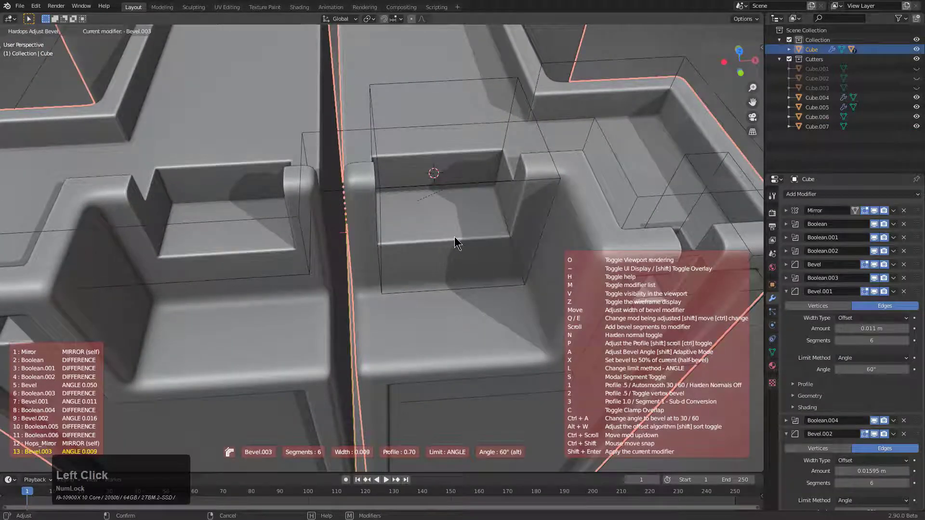
{"action": "middle_click", "coordinate": [502, 250]}
{"action": "scroll", "scroll_direction": "up", "scroll_amount": 3}
{"action": "scroll", "scroll_direction": "up", "scroll_amount": 3}
{"action": "middle_click", "coordinate": [563, 247]}
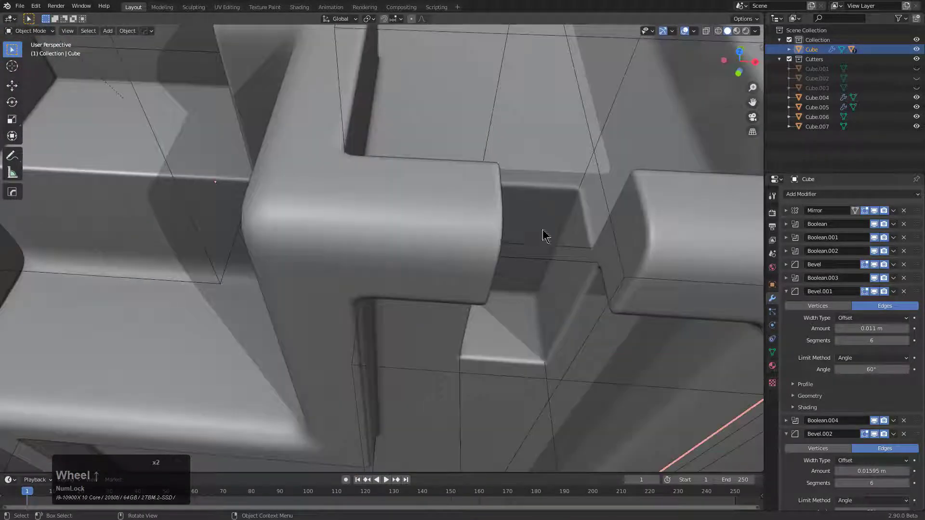
{"action": "scroll", "scroll_direction": "down", "scroll_amount": 3}
{"action": "middle_click", "coordinate": [482, 234]}
{"action": "left_click", "coordinate": [787, 296]}
{"action": "left_click", "coordinate": [790, 321]}
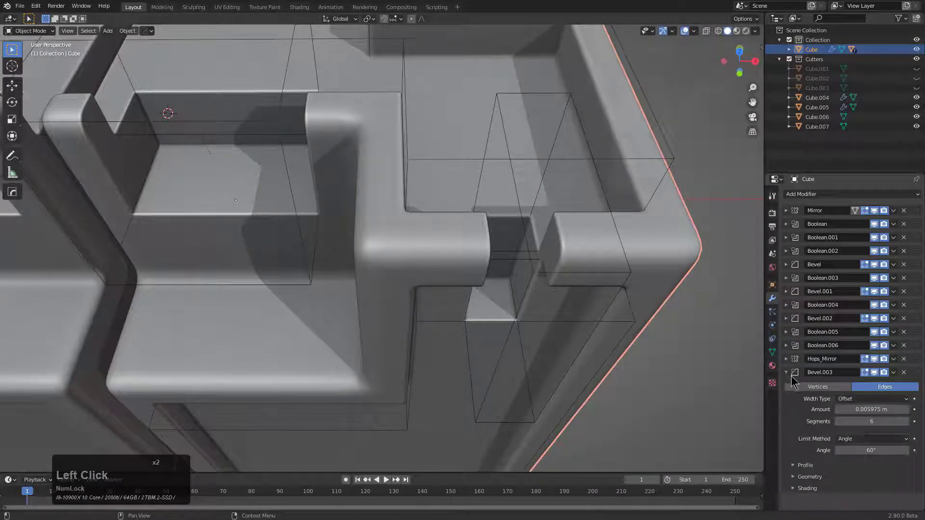
Collapse Bevel.003 and move it above Hops_Mirror so the mirror stays last in the stack.
{"action": "left_click", "coordinate": [790, 375]}
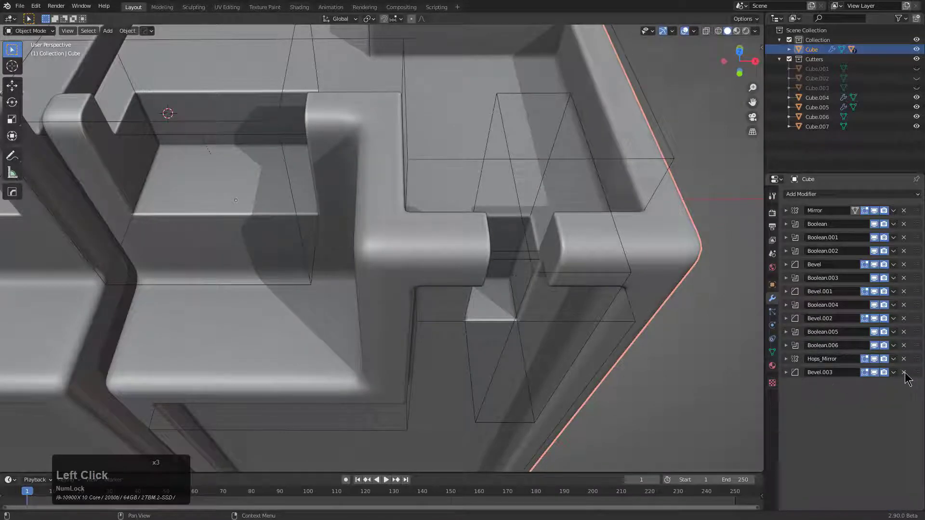
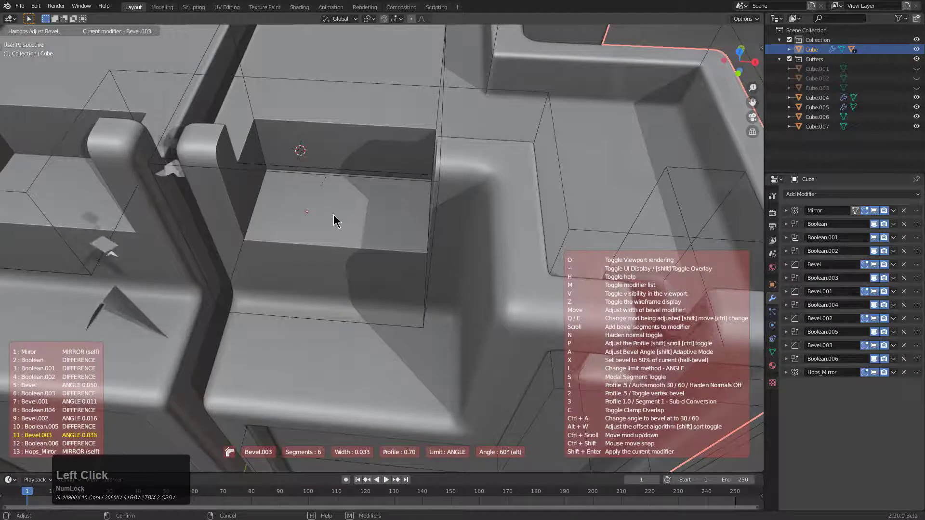
{"action": "right_click", "coordinate": [338, 216]}
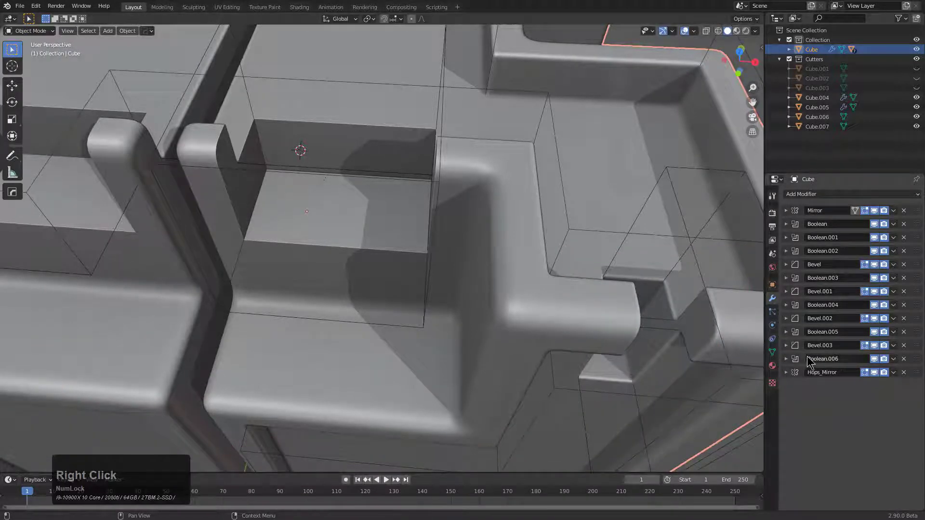
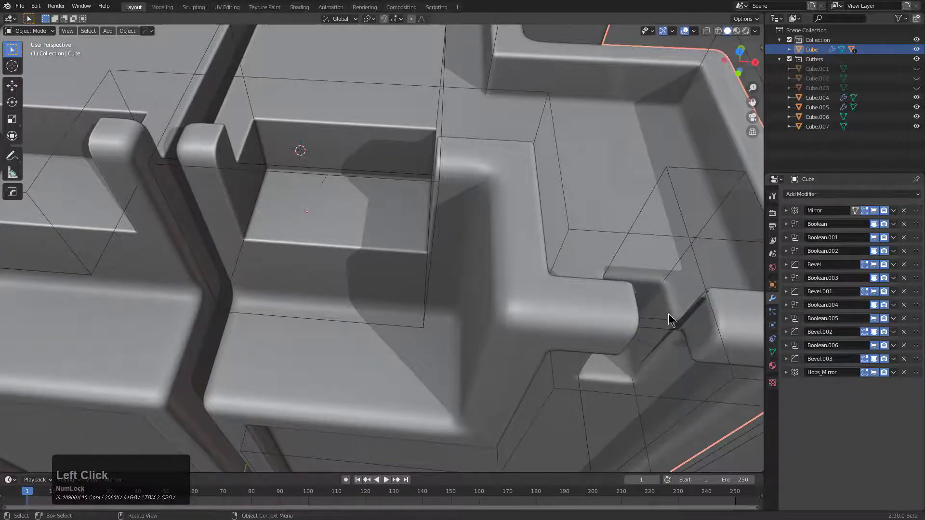
Run HOps Adjust Bevel on Bevel.001 and Bevel.002, tuning their widths so the notched corners come out clean.
{"action": "scroll", "scroll_direction": "up", "scroll_amount": 3}
{"action": "middle_click", "coordinate": [649, 314]}
{"action": "key", "text": "q"}
{"action": "left_click", "coordinate": [517, 289]}
{"action": "scroll", "scroll_direction": "down", "scroll_amount": 3}
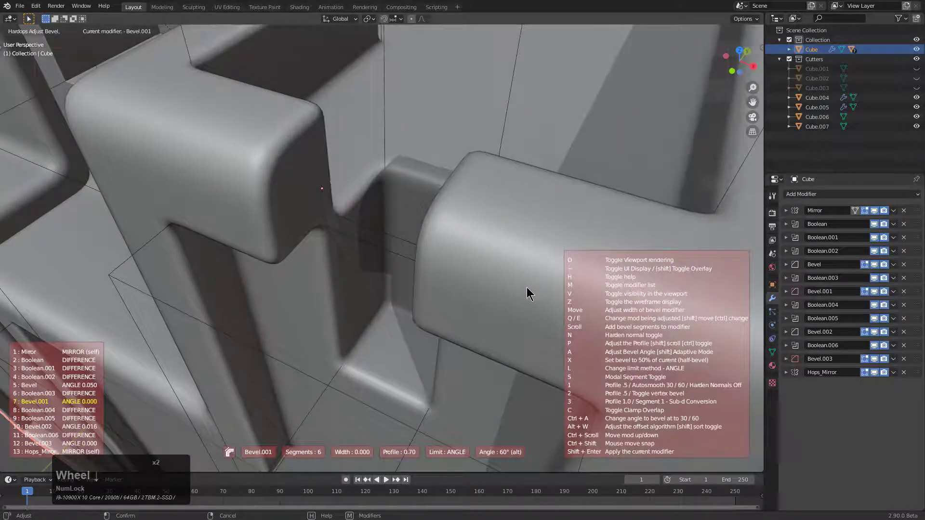
{"action": "scroll", "scroll_direction": "down", "scroll_amount": 3}
{"action": "scroll", "scroll_direction": "up", "scroll_amount": 3}
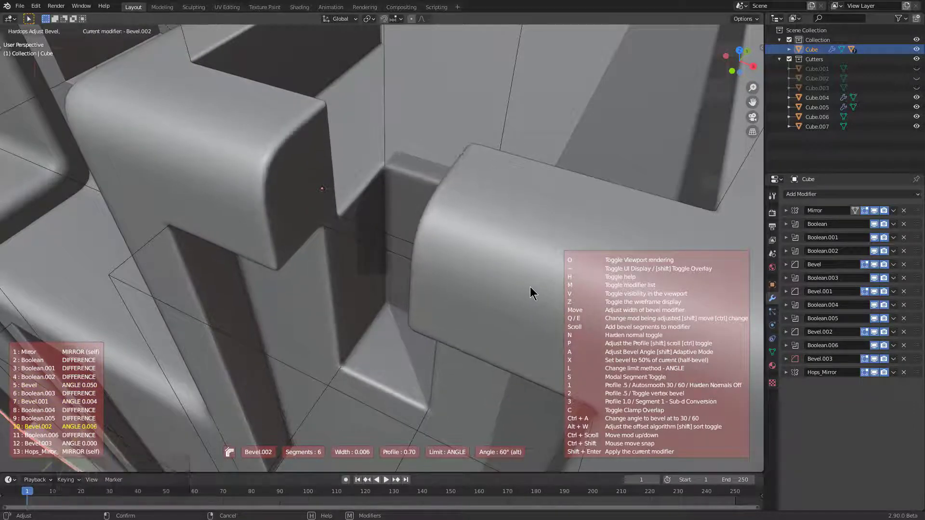
{"action": "scroll", "scroll_direction": "down", "scroll_amount": 3}
{"action": "middle_click", "coordinate": [406, 270]}
{"action": "middle_click", "coordinate": [347, 257]}
{"action": "scroll", "scroll_direction": "down", "scroll_amount": 3}
{"action": "middle_click", "coordinate": [383, 266]}
{"action": "middle_click", "coordinate": [420, 271]}
{"action": "key", "text": "1"}
{"action": "middle_click", "coordinate": [474, 297]}
{"action": "scroll", "scroll_direction": "up", "scroll_amount": 3}
{"action": "scroll", "scroll_direction": "down", "scroll_amount": 3}
{"action": "middle_click", "coordinate": [465, 239]}
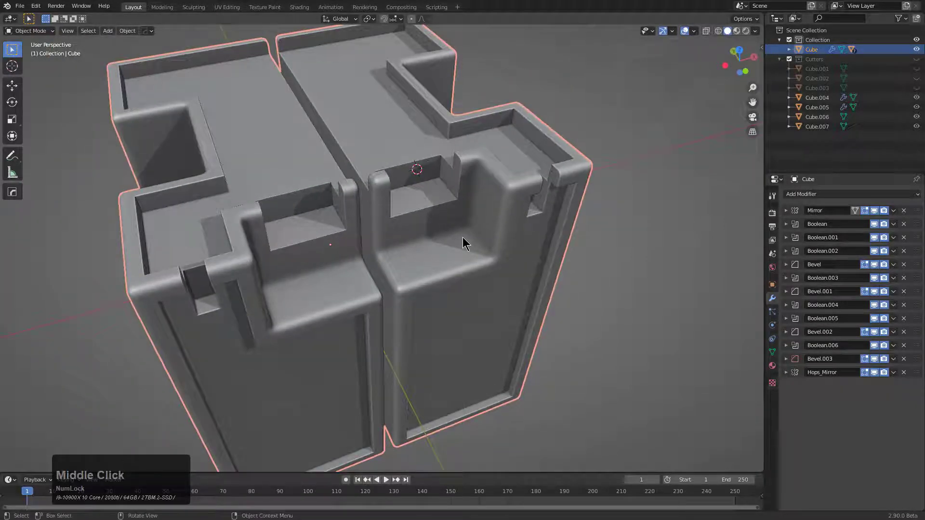
{"action": "key", "text": "q"}
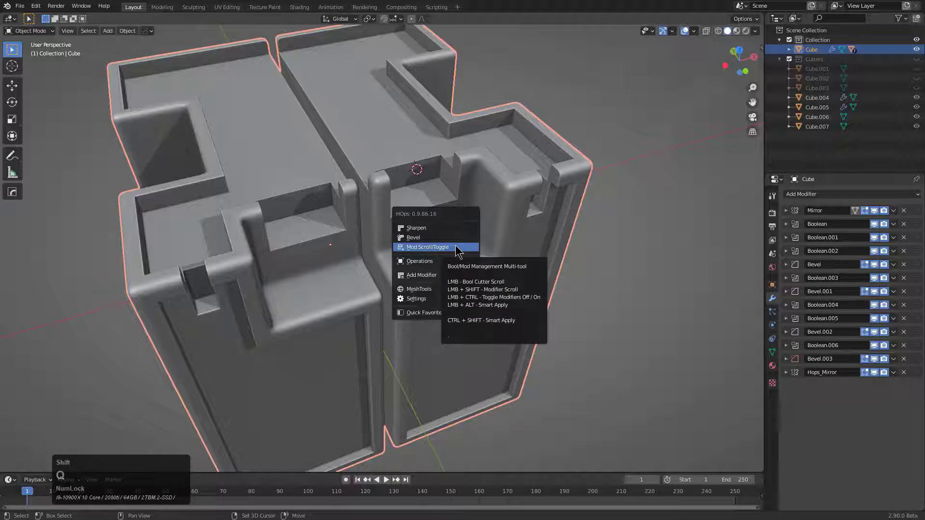
{"action": "left_click", "coordinate": [457, 247]}
{"action": "scroll", "scroll_direction": "up", "scroll_amount": 3}
{"action": "scroll", "scroll_direction": "up", "scroll_amount": 3}
{"action": "scroll", "scroll_direction": "down", "scroll_amount": 3}
{"action": "right_click", "coordinate": [458, 247]}
{"action": "key", "text": "q"}
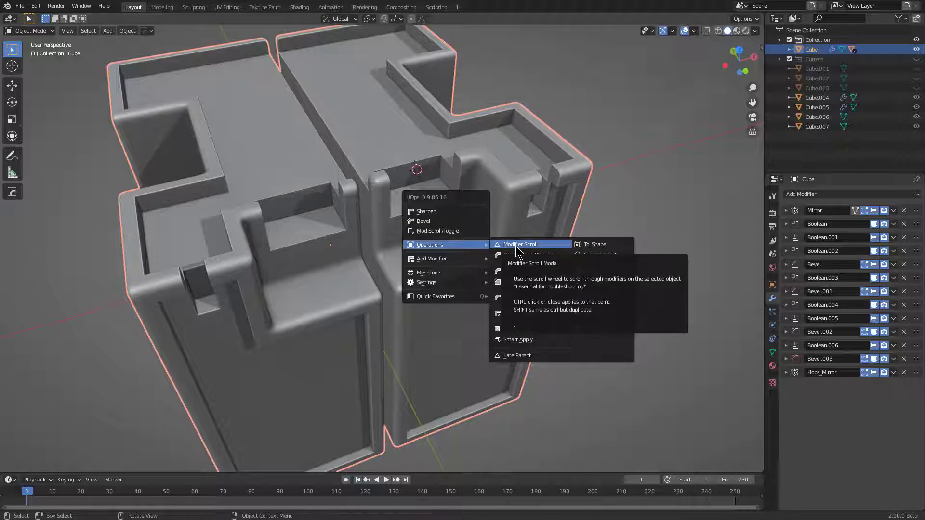
{"action": "left_click", "coordinate": [518, 248]}
{"action": "scroll", "scroll_direction": "up", "scroll_amount": 3}
{"action": "scroll", "scroll_direction": "down", "scroll_amount": 3}
{"action": "key", "text": "l"}
{"action": "scroll", "scroll_direction": "up", "scroll_amount": 3}
{"action": "scroll", "scroll_direction": "up", "scroll_amount": 3}
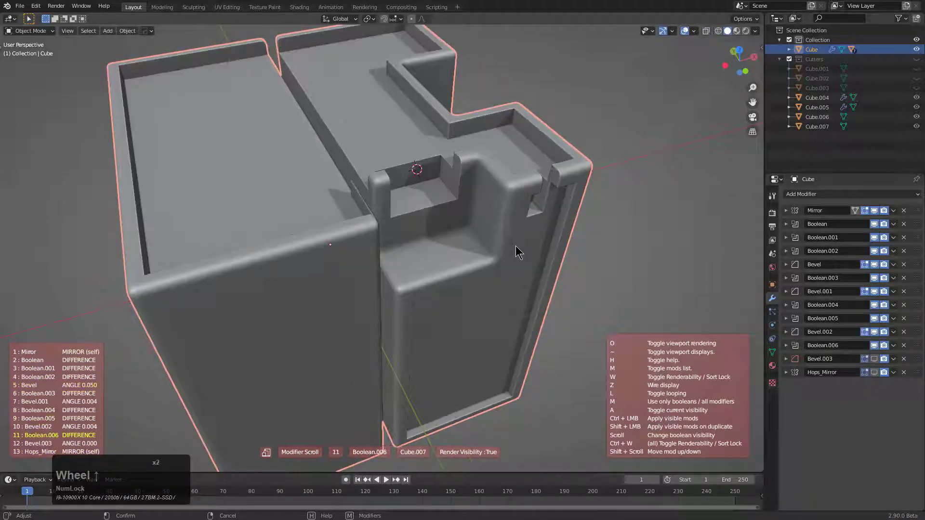
{"action": "scroll", "scroll_direction": "up", "scroll_amount": 3}
{"action": "scroll", "scroll_direction": "up", "scroll_amount": 3}
{"action": "right_click", "coordinate": [517, 247]}
{"action": "scroll", "scroll_direction": "down", "scroll_amount": 3}
{"action": "middle_click", "coordinate": [477, 255]}
{"action": "key", "text": "a"}
{"action": "scroll", "scroll_direction": "down", "scroll_amount": 3}
{"action": "middle_click", "coordinate": [425, 247]}
{"action": "middle_click", "coordinate": [534, 241]}
{"action": "key", "text": "c"}
{"action": "scroll", "scroll_direction": "down", "scroll_amount": 3}
{"action": "middle_click", "coordinate": [433, 283]}
{"action": "scroll", "scroll_direction": "down", "scroll_amount": 3}
{"action": "middle_click", "coordinate": [443, 267]}
{"action": "scroll", "scroll_direction": "up", "scroll_amount": 3}
{"action": "middle_click", "coordinate": [430, 269]}
{"action": "scroll", "scroll_direction": "down", "scroll_amount": 3}
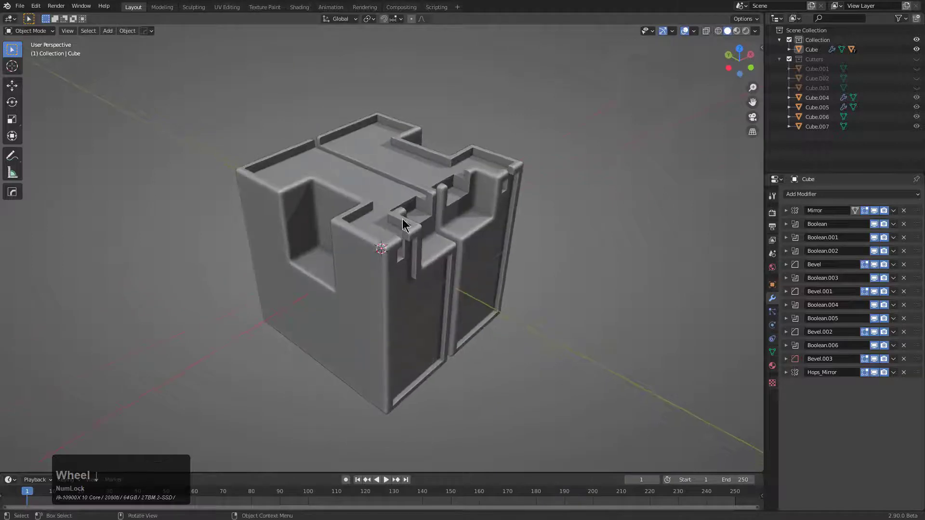
Add a Hardops camera turntable with 2 revolutions around the block and play the animation.
{"action": "key", "text": "q"}
{"action": "left_click", "coordinate": [574, 147]}
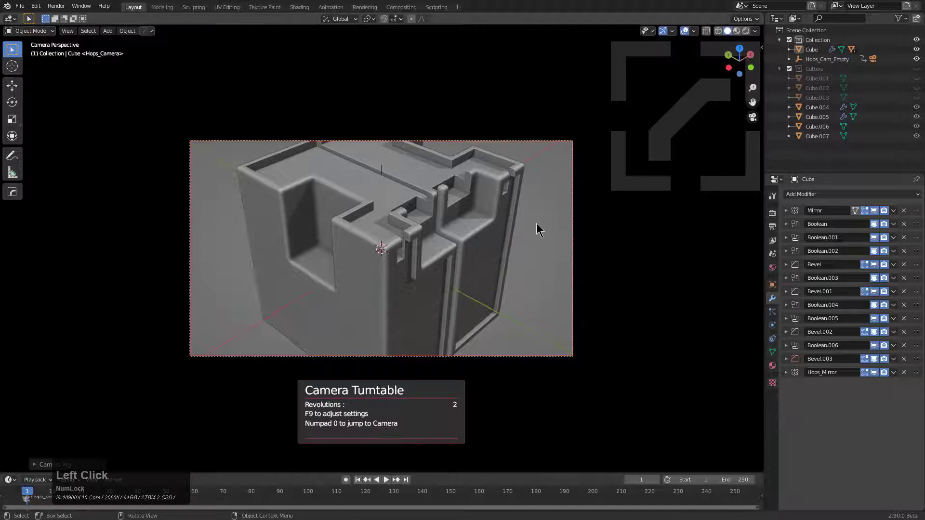
{"action": "left_click", "coordinate": [460, 252]}
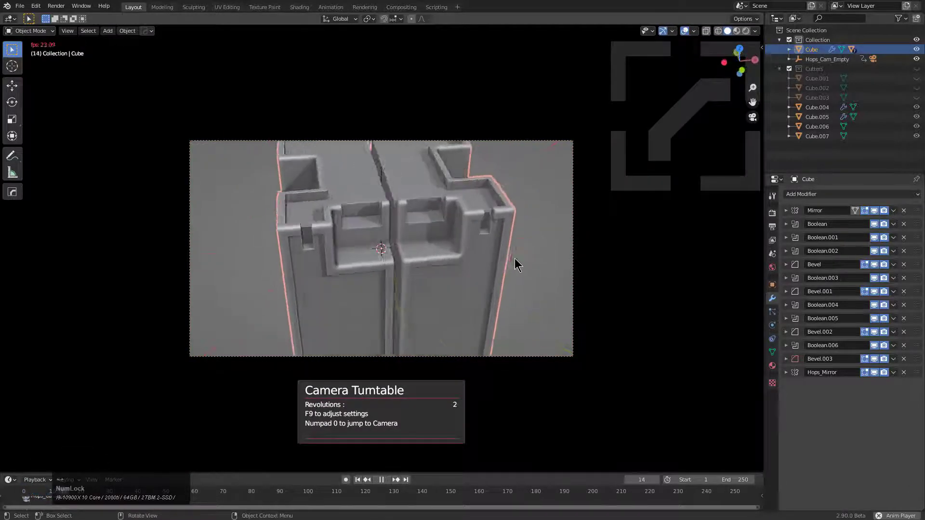
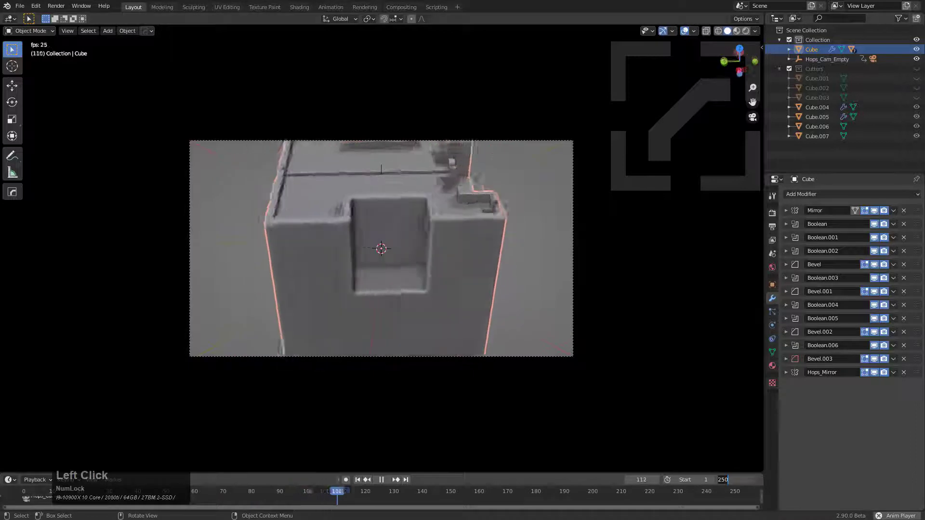
{"action": "key", "text": "KP_0"}
{"action": "key", "text": "KP_0"}
{"action": "key", "text": "KP_Enter"}
{"action": "scroll", "scroll_direction": "up", "scroll_amount": 3}
Start Modifier Scroll during playback and step the stack back up to the final mirror.
{"action": "key", "text": "q"}
{"action": "left_click", "coordinate": [529, 280]}
{"action": "scroll", "scroll_direction": "up", "scroll_amount": 3}
{"action": "scroll", "scroll_direction": "up", "scroll_amount": 3}
{"action": "scroll", "scroll_direction": "up", "scroll_amount": 3}
{"action": "scroll", "scroll_direction": "up", "scroll_amount": 3}
{"action": "scroll", "scroll_direction": "up", "scroll_amount": 3}
{"action": "scroll", "scroll_direction": "up", "scroll_amount": 3}
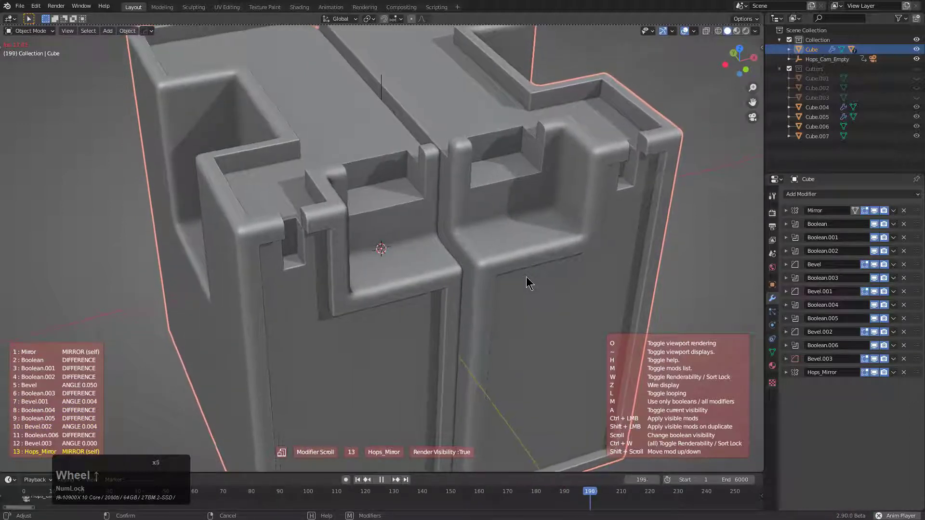
Cycle the modifiers down to the bare mesh and back to the full mirrored form, then exit Modifier Scroll.
{"action": "scroll", "scroll_direction": "up", "scroll_amount": 3}
{"action": "scroll", "scroll_direction": "down", "scroll_amount": 3}
{"action": "scroll", "scroll_direction": "up", "scroll_amount": 3}
{"action": "scroll", "scroll_direction": "down", "scroll_amount": 3}
{"action": "scroll", "scroll_direction": "up", "scroll_amount": 3}
{"action": "scroll", "scroll_direction": "down", "scroll_amount": 3}
{"action": "scroll", "scroll_direction": "up", "scroll_amount": 3}
{"action": "scroll", "scroll_direction": "down", "scroll_amount": 3}
{"action": "scroll", "scroll_direction": "up", "scroll_amount": 3}
{"action": "scroll", "scroll_direction": "down", "scroll_amount": 3}
{"action": "scroll", "scroll_direction": "up", "scroll_amount": 3}
{"action": "scroll", "scroll_direction": "down", "scroll_amount": 3}
{"action": "scroll", "scroll_direction": "up", "scroll_amount": 3}
{"action": "scroll", "scroll_direction": "down", "scroll_amount": 3}
{"action": "scroll", "scroll_direction": "down", "scroll_amount": 3}
{"action": "scroll", "scroll_direction": "up", "scroll_amount": 3}
{"action": "scroll", "scroll_direction": "up", "scroll_amount": 3}
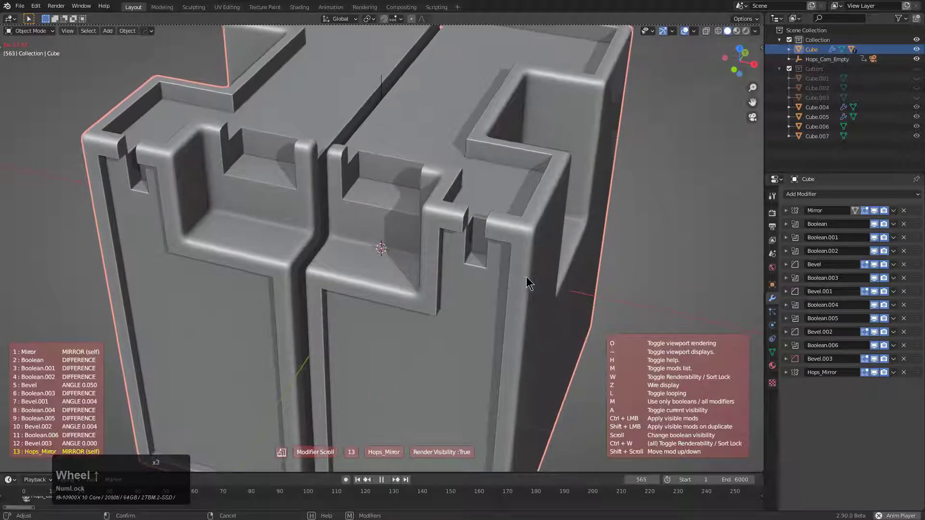
{"action": "right_click", "coordinate": [529, 279]}
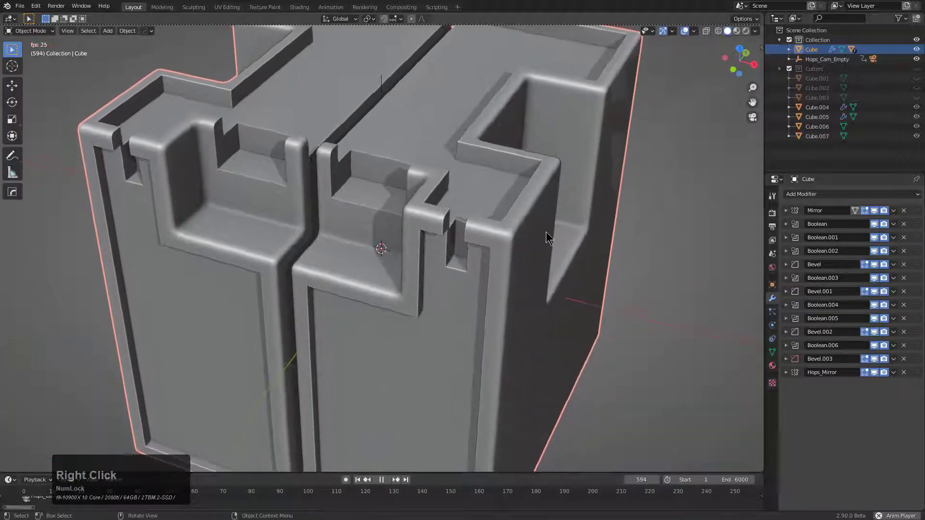